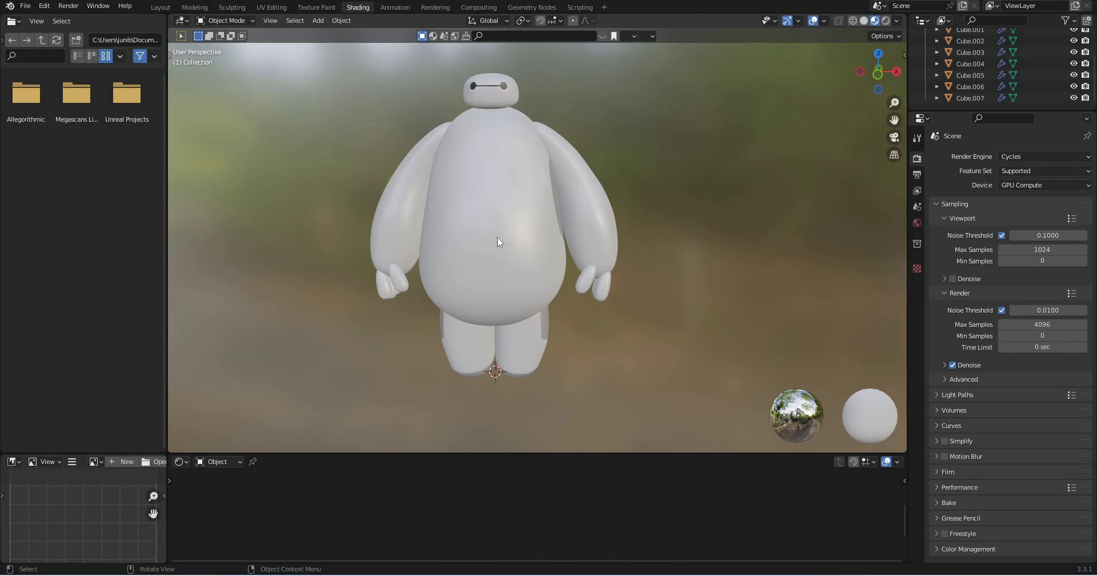
Step: Orbit around the Baymax model and select its body
middle_click(549, 249)
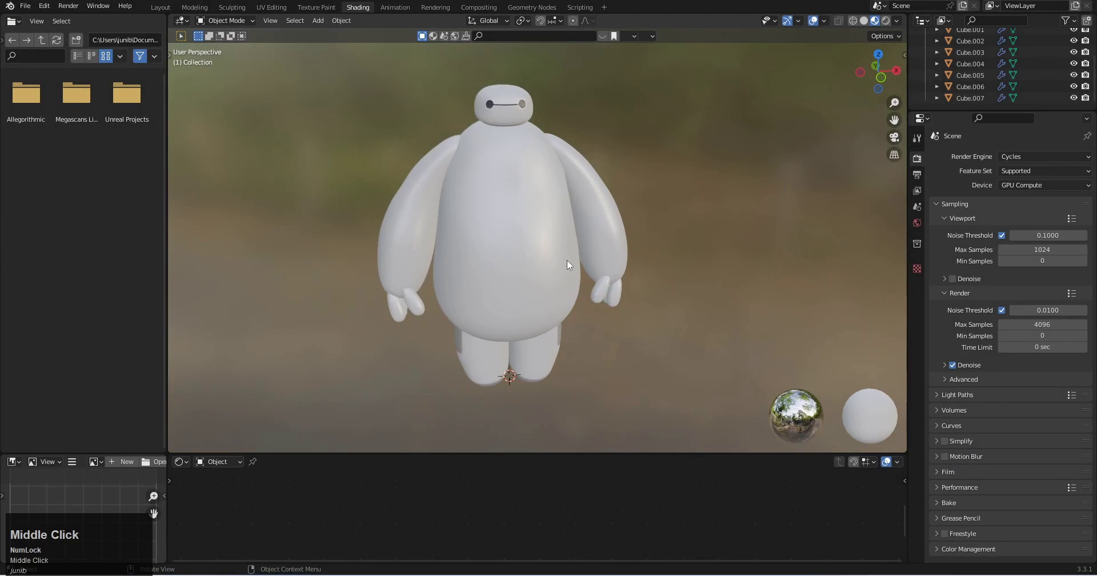
left_click(550, 269)
scroll("down", 3)
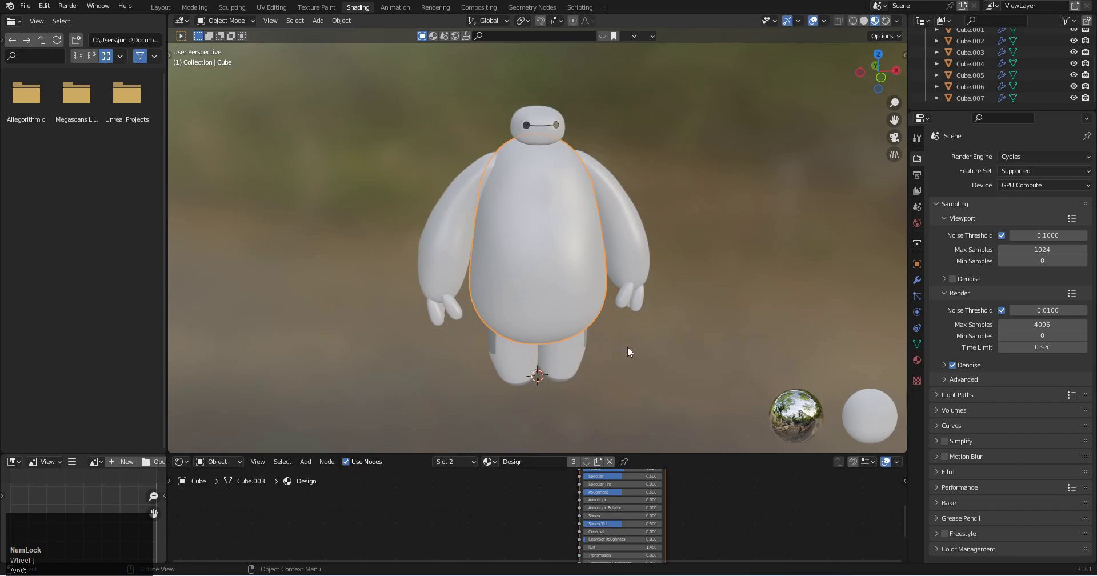
middle_click(604, 341)
Step: Bring up the Add menu (Shift+A) to reach the list of mesh shapes
key("shift+a")
middle_click(577, 364)
middle_click(573, 362)
scroll("up", 3)
key("shift+a")
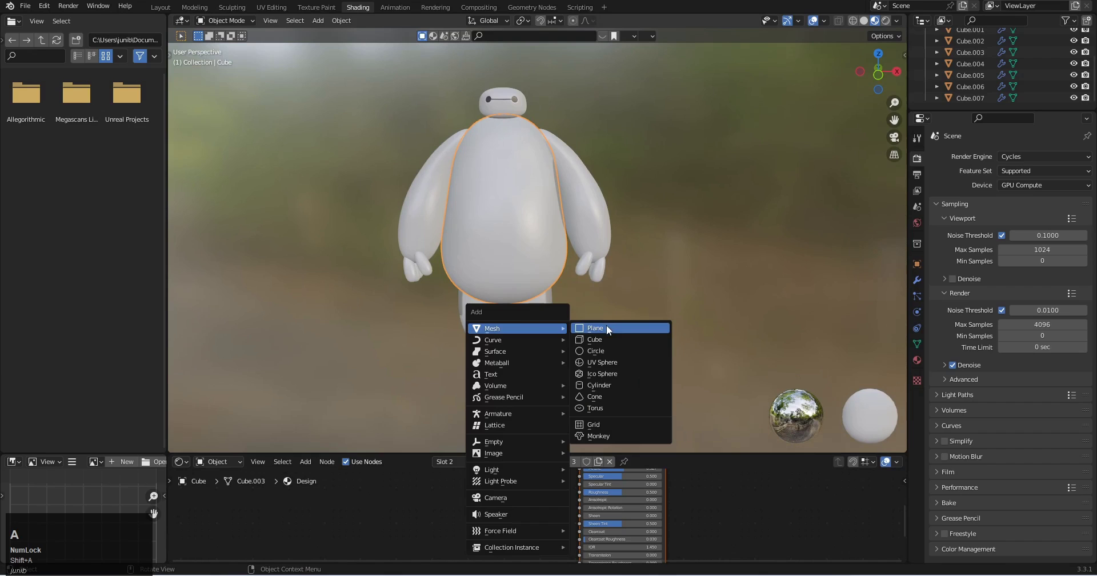
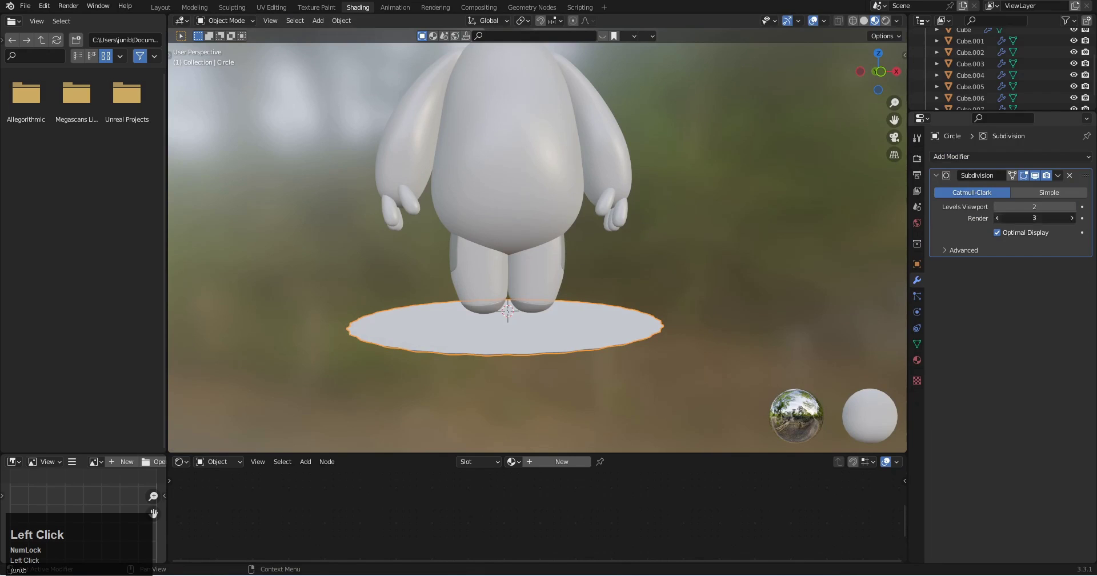
Step: Orbit to inspect the new pedestal disc edge-on and then from above
middle_click(559, 354)
scroll("up", 3)
middle_click(559, 336)
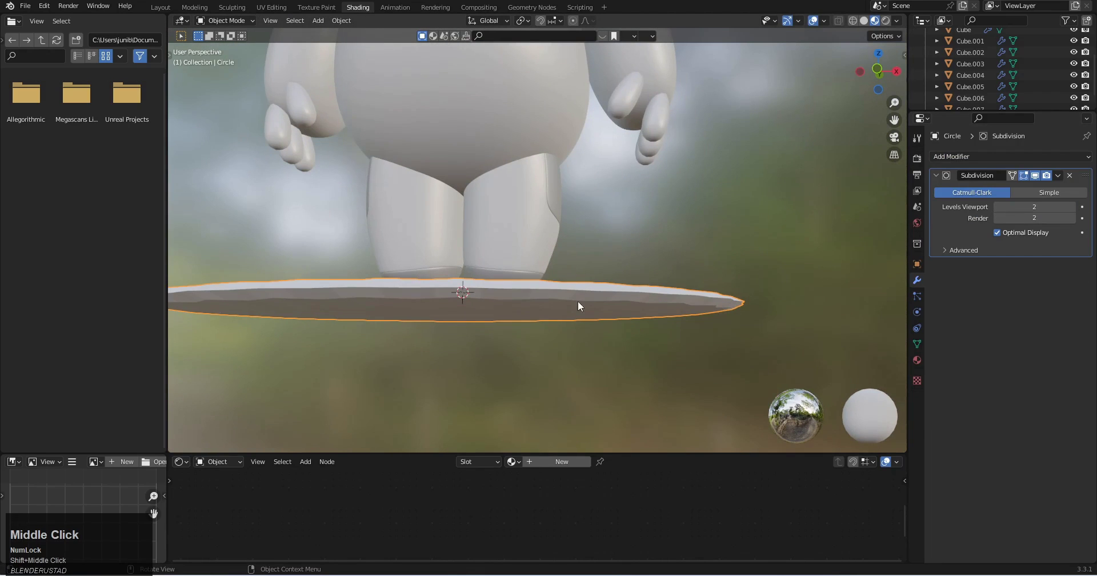
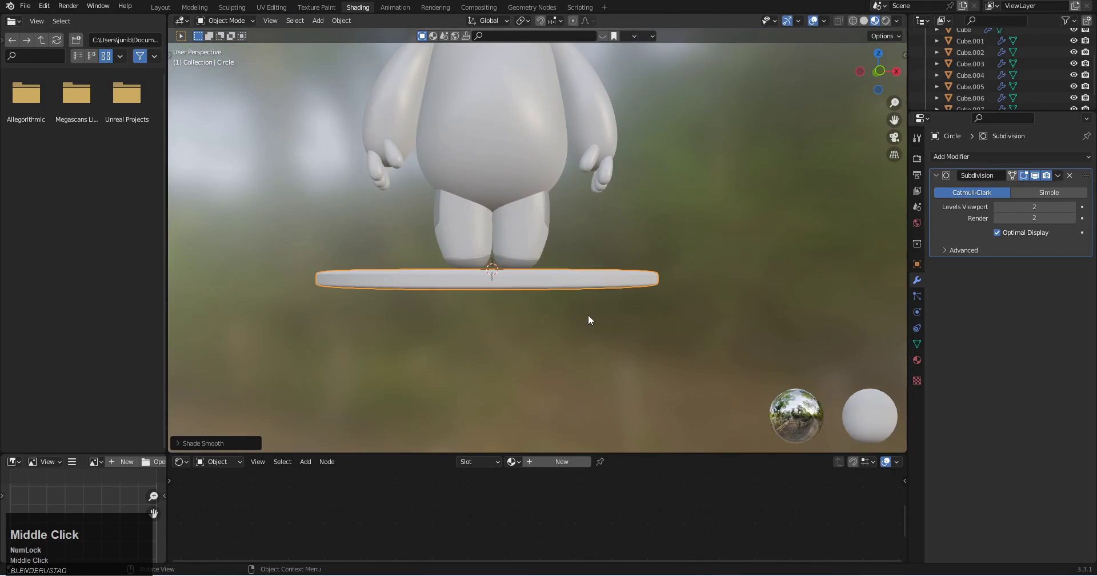
scroll("down", 3)
Step: Duplicate the pedestal disc in place with Shift+D
middle_click(556, 346)
key("s")
right_click(656, 374)
key("shift+d")
right_click(579, 352)
Step: Scale the duplicate with Z excluded so it becomes the wider lower tier
key("s")
key("shift+z")
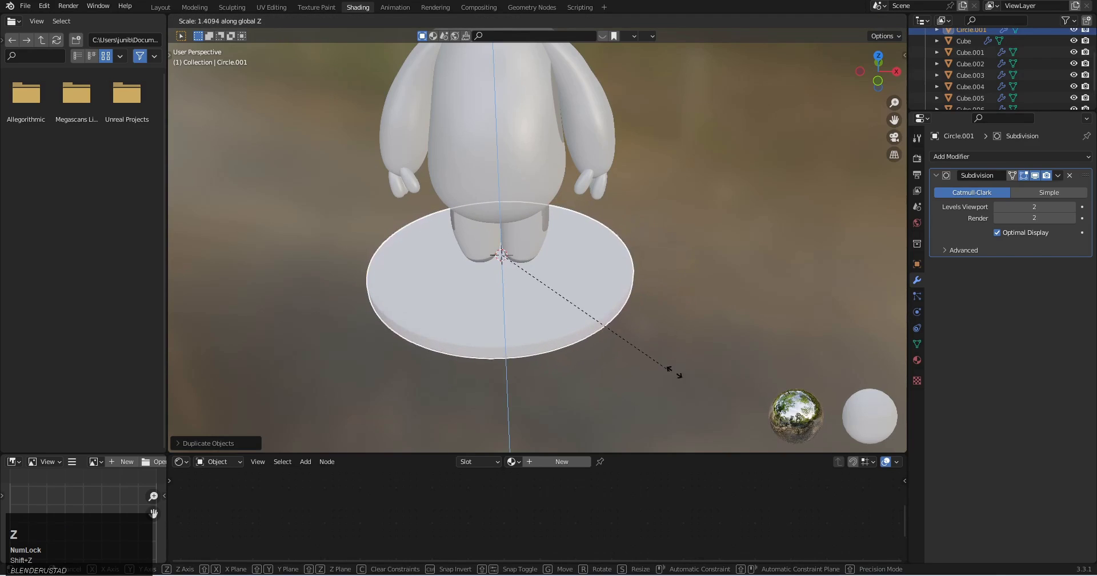
right_click(706, 378)
key("s")
key("shift+z")
left_click(714, 366)
Step: Move the discs along Z so the two tiers stack under Baymax's feet
middle_click(571, 327)
scroll("up", 3)
key("g")
key("z")
left_click(594, 301)
middle_click(577, 316)
scroll("up", 3)
key("g")
key("z")
left_click(579, 327)
Step: Select the upper disc and shrink it into a smaller top tier
scroll("down", 3)
middle_click(494, 279)
left_click(536, 354)
scroll("up", 3)
middle_click(549, 334)
key("s")
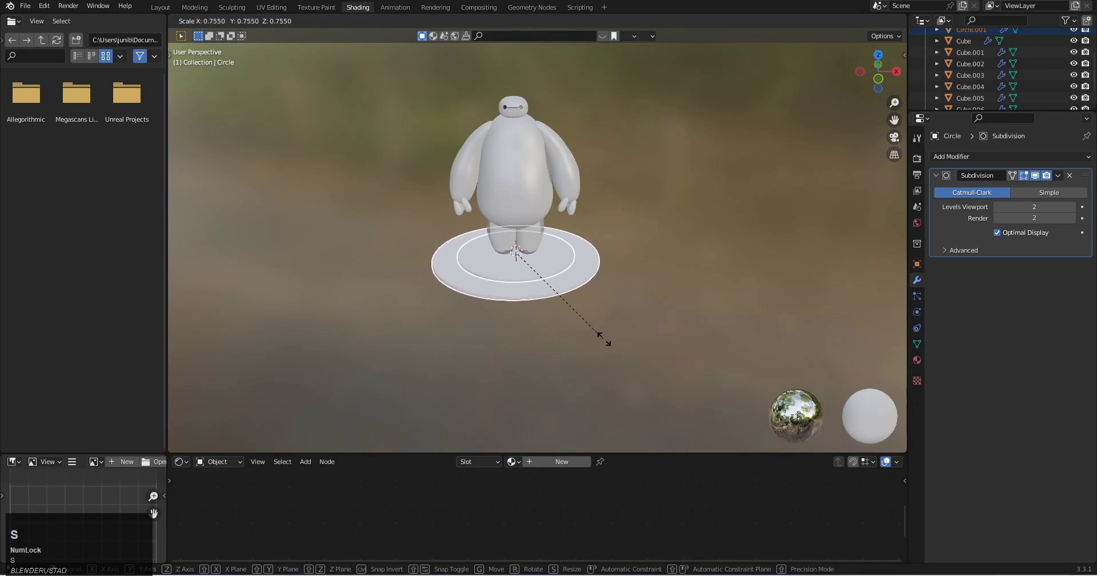
left_click(621, 347)
middle_click(609, 316)
scroll("down", 3)
key("s")
left_click(642, 337)
Step: Fine-tune the upper tier's size with further uniform scaling
middle_click(538, 276)
key("s")
left_click(642, 357)
left_click_drag(553, 340, 638, 363)
left_click(638, 363)
middle_click(613, 350)
scroll("up", 3)
left_click(576, 371)
Step: Nudge the upper tier along Z so it sits flush on the lower tier
middle_click(558, 364)
scroll("up", 3)
left_click(578, 326)
scroll("up", 3)
key("g")
key("z")
left_click(580, 331)
Step: Check the pedestal from several angles and create a new material for the upper tier
middle_click(548, 299)
middle_click(544, 335)
scroll("up", 3)
left_click(559, 345)
scroll("down", 3)
middle_click(538, 270)
middle_click(532, 318)
left_click(547, 462)
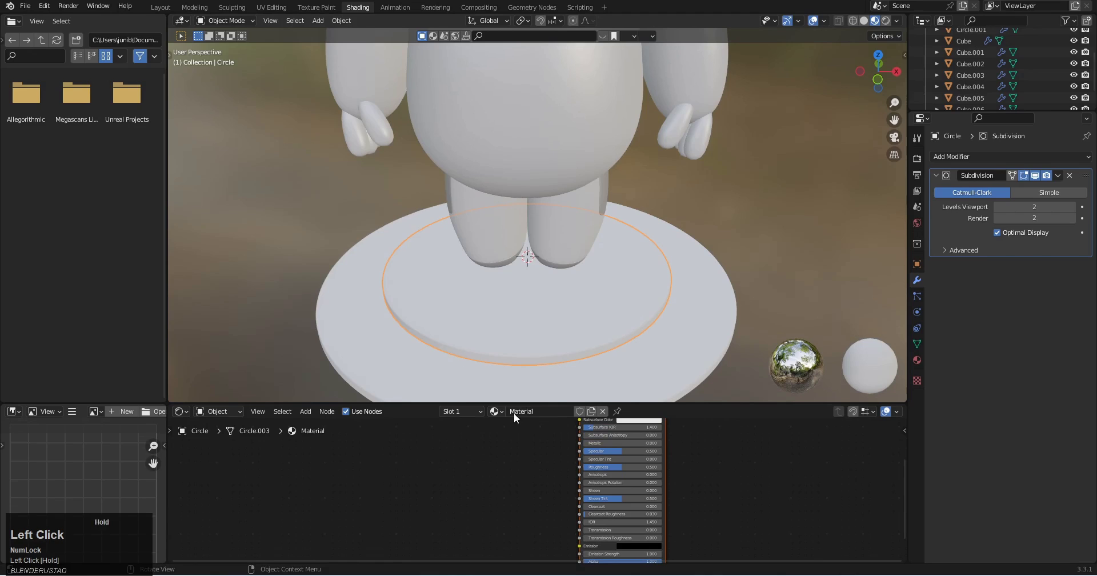
Step: Name the upper tier's material 'stage 1'
key("s")
type("stage")
key("space")
key("1")
key("Return")
left_click(575, 470)
Step: Set stage 1's Base Color to red, then start a new material on the lower tier
middle_click(553, 458)
scroll("up", 3)
middle_click(557, 489)
left_click_drag(598, 446, 553, 306)
scroll("down", 3)
middle_click(564, 294)
scroll("up", 3)
left_click(621, 340)
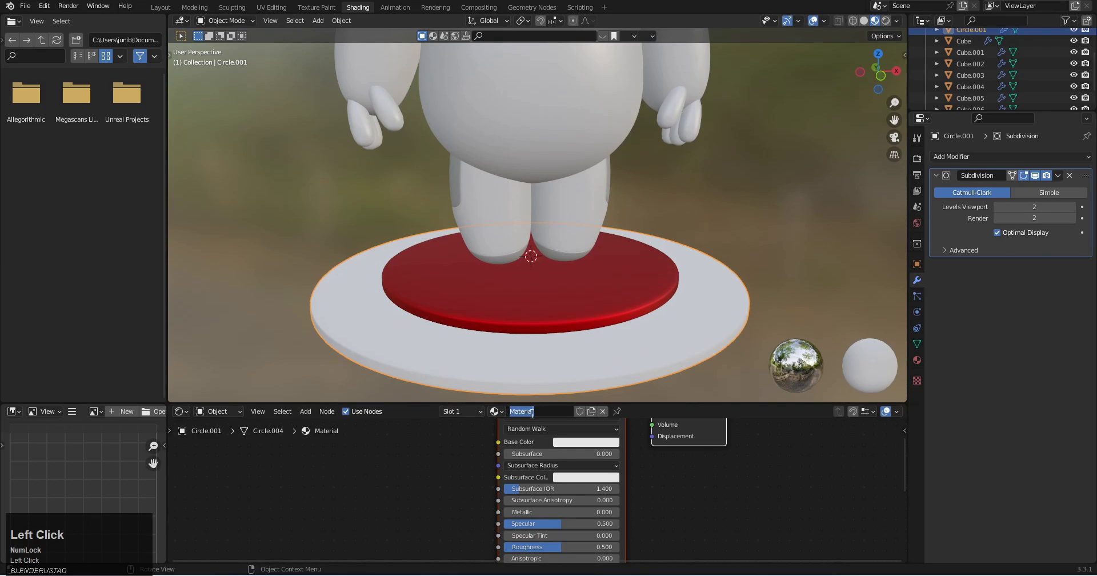
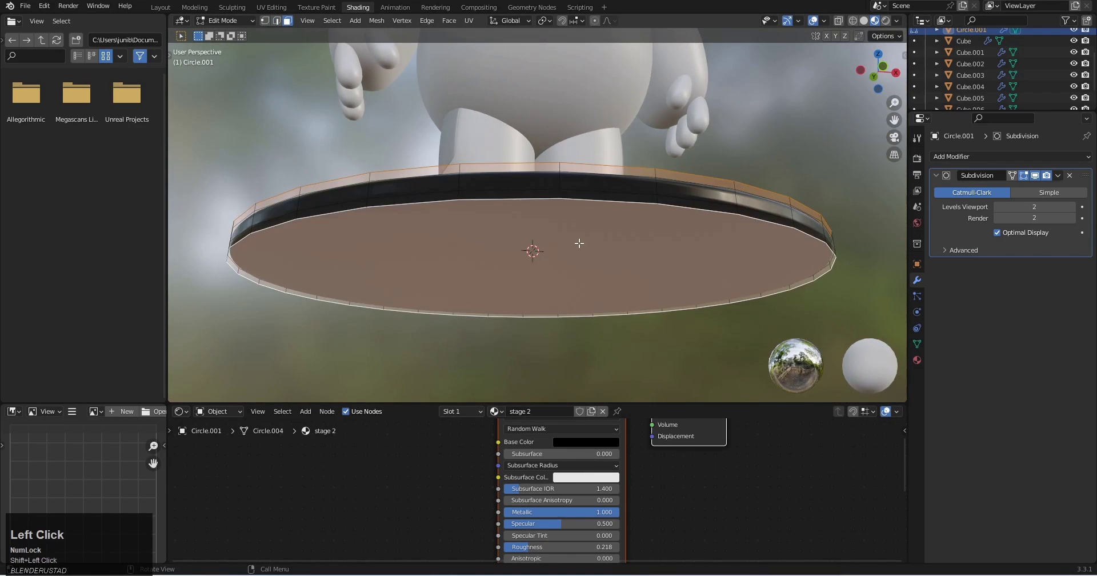
Step: Inset the underside face of the lower pedestal tier
key("i")
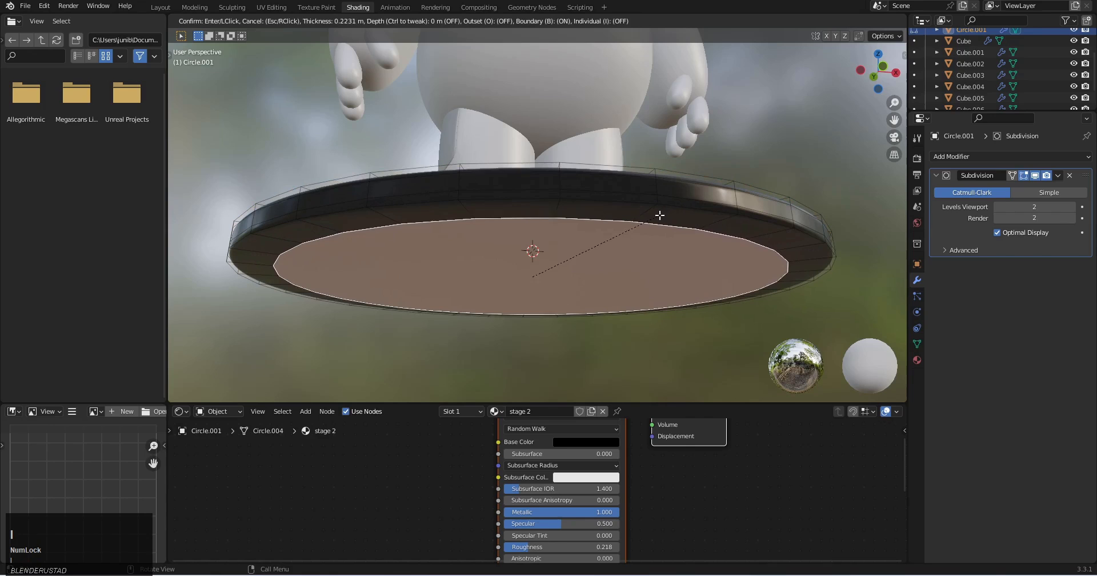
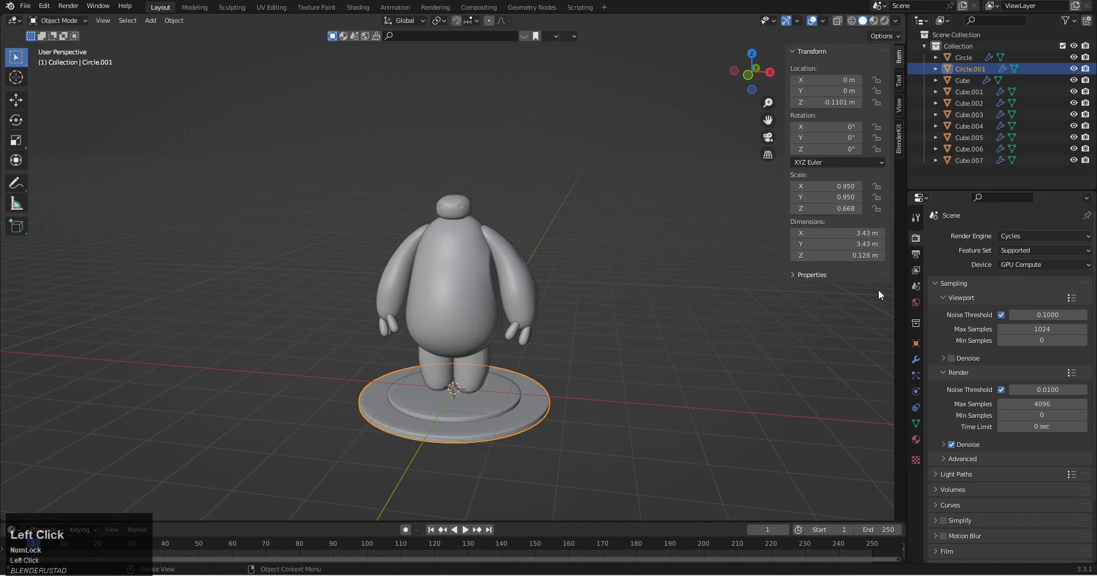
Step: Preview the pedestal scene in Rendered shading with overlays hidden
scroll("down", 3)
scroll("up", 3)
scroll("up", 3)
middle_click(590, 345)
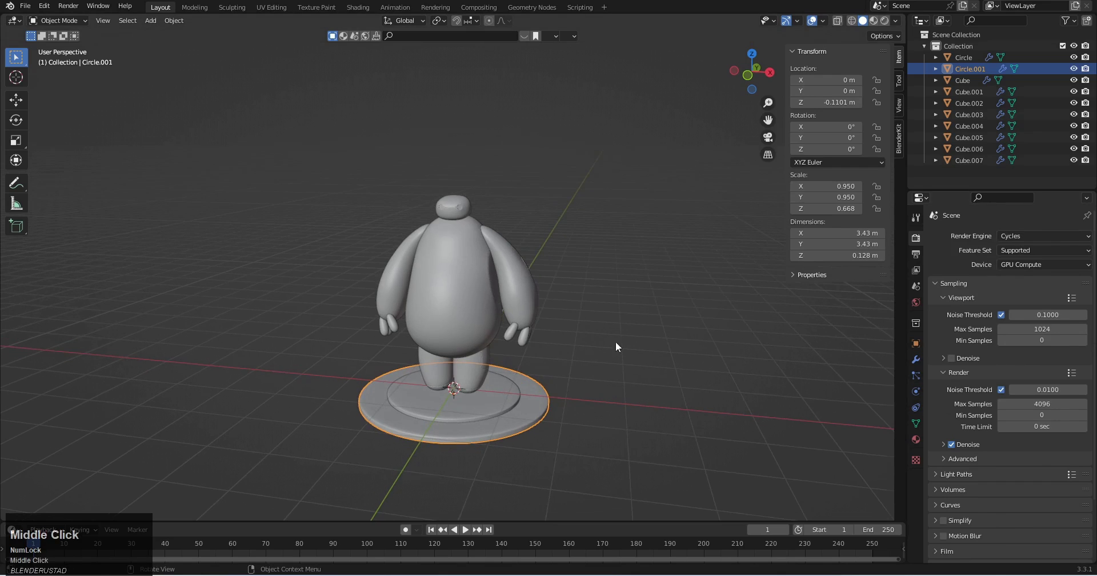
left_click(888, 24)
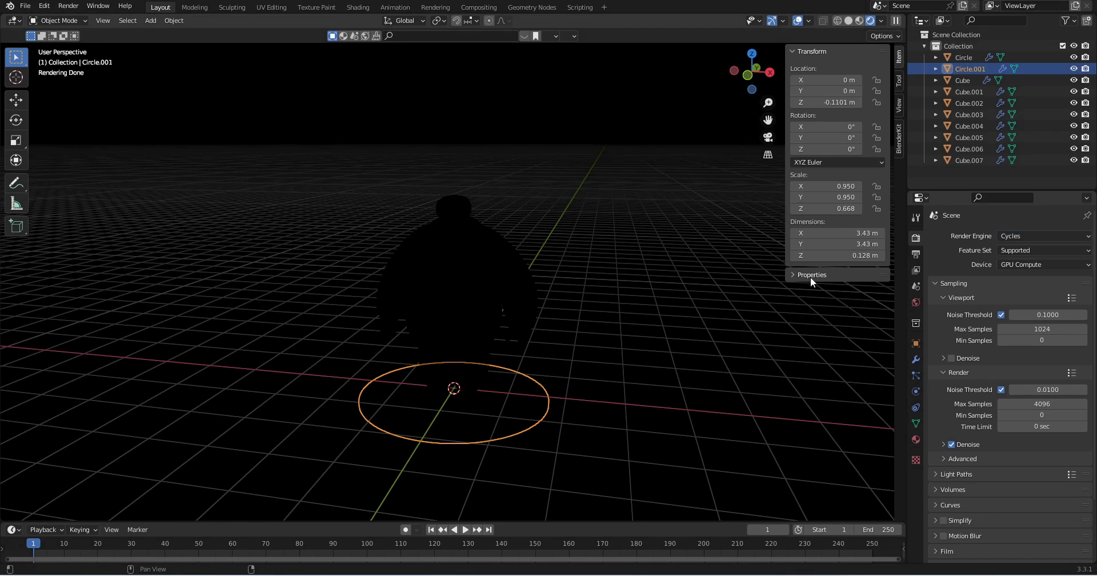
left_click(680, 316)
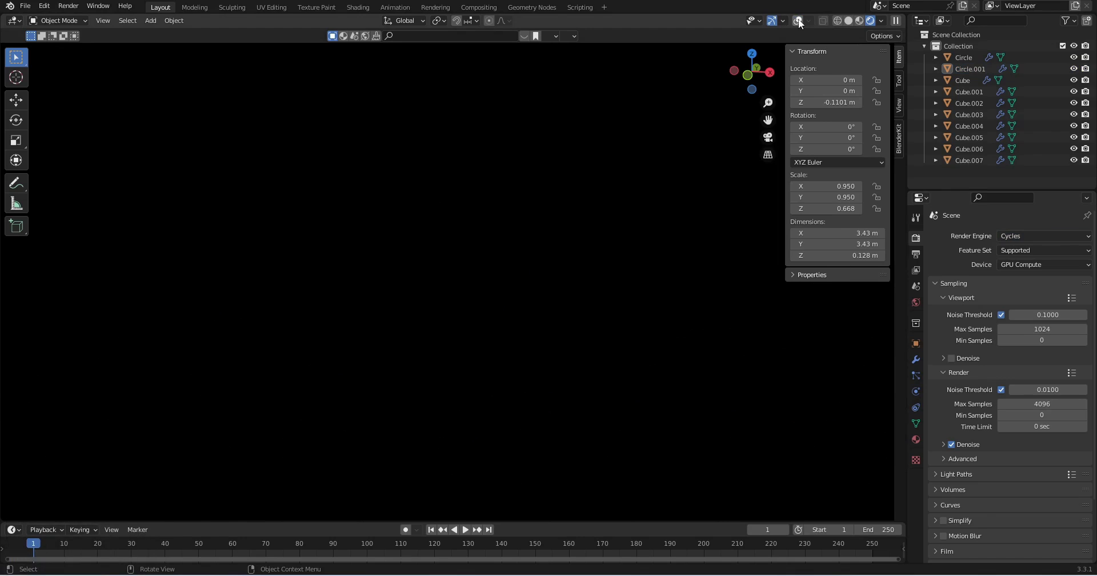
Step: Return to Solid shading and bring up the Add menu for lights
key("n")
scroll("up", 3)
middle_click(602, 241)
key("z")
scroll("down", 3)
middle_click(532, 293)
key("shift+a")
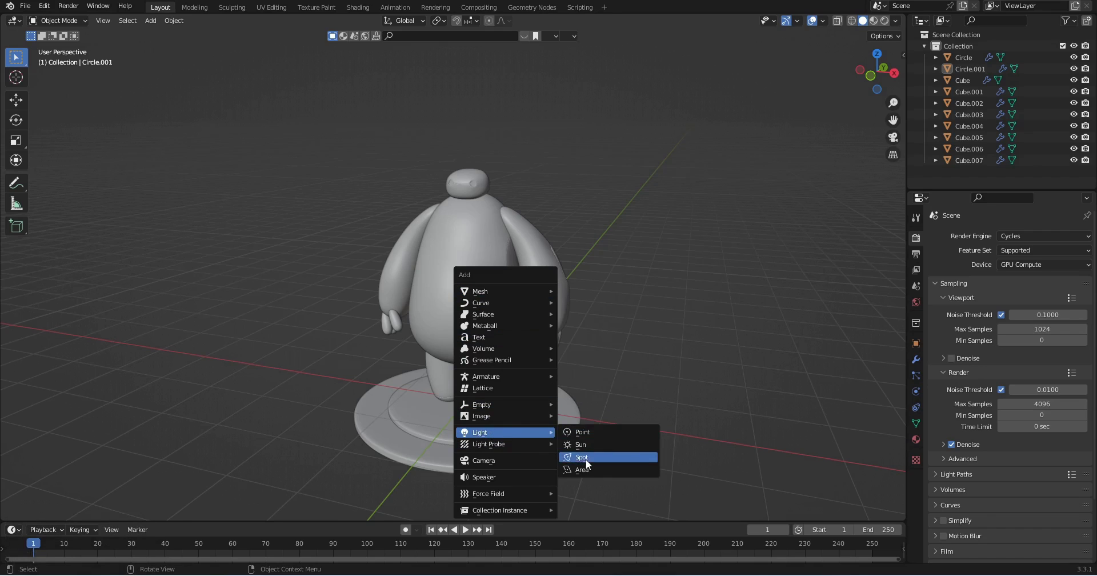
Step: Add an area light and tilt it toward Baymax from the side view
left_click(588, 474)
key("3")
key("r")
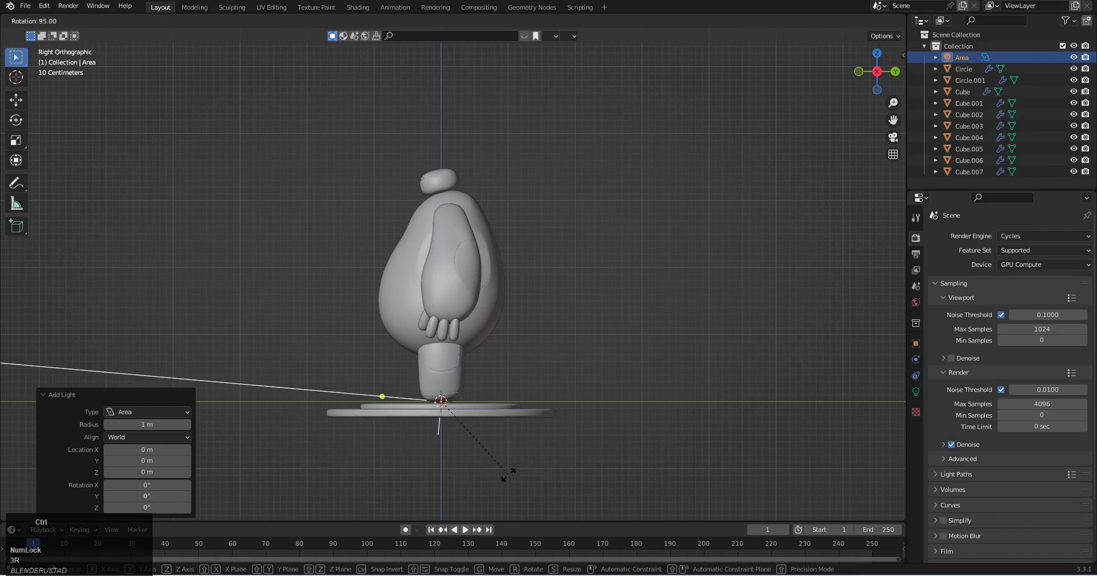
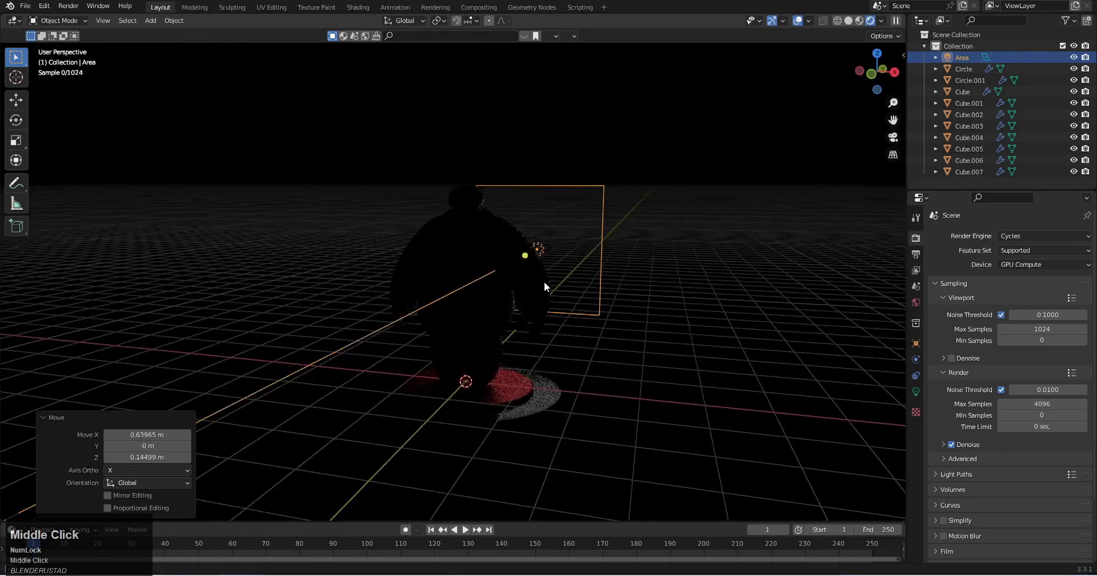
scroll("up", 3)
scroll("down", 3)
middle_click(543, 291)
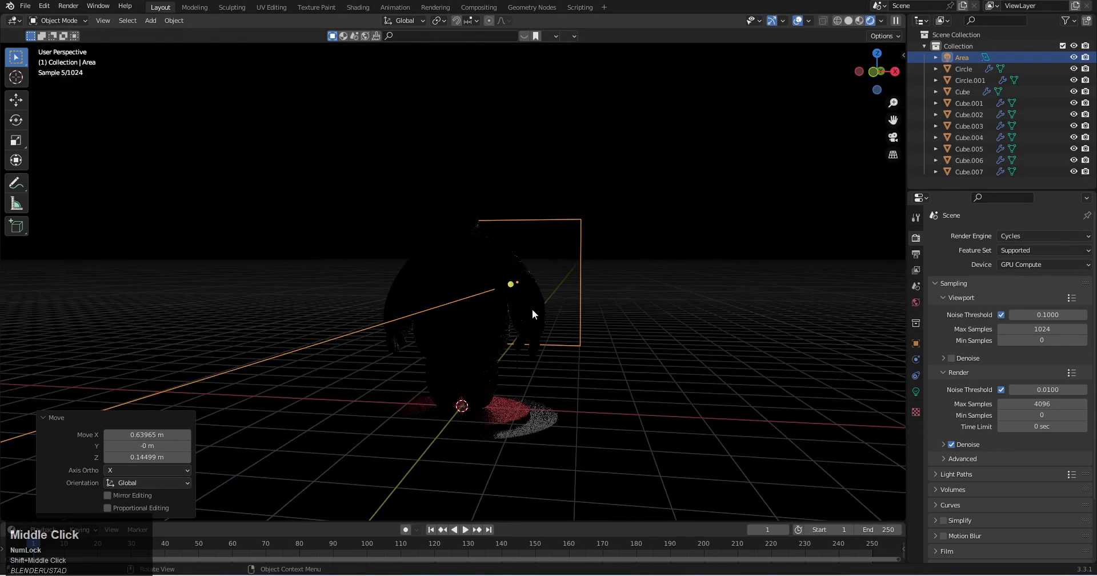
Step: Raise the area light into position beside Baymax
key("1")
key("g")
left_click(568, 257)
middle_click(532, 290)
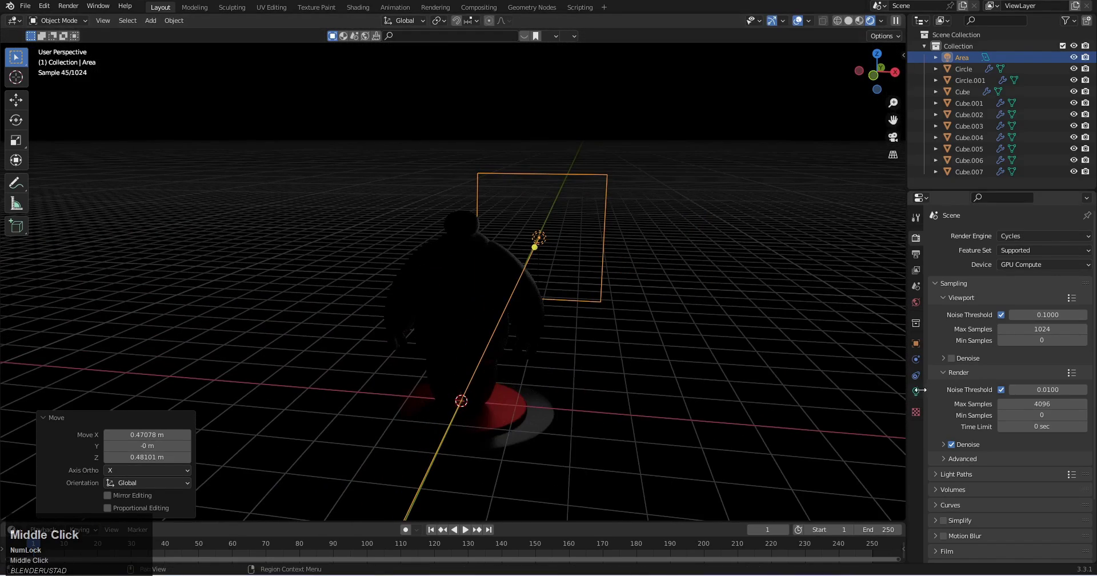
Step: Set the area light to 100 W with a blue colour
left_click(919, 395)
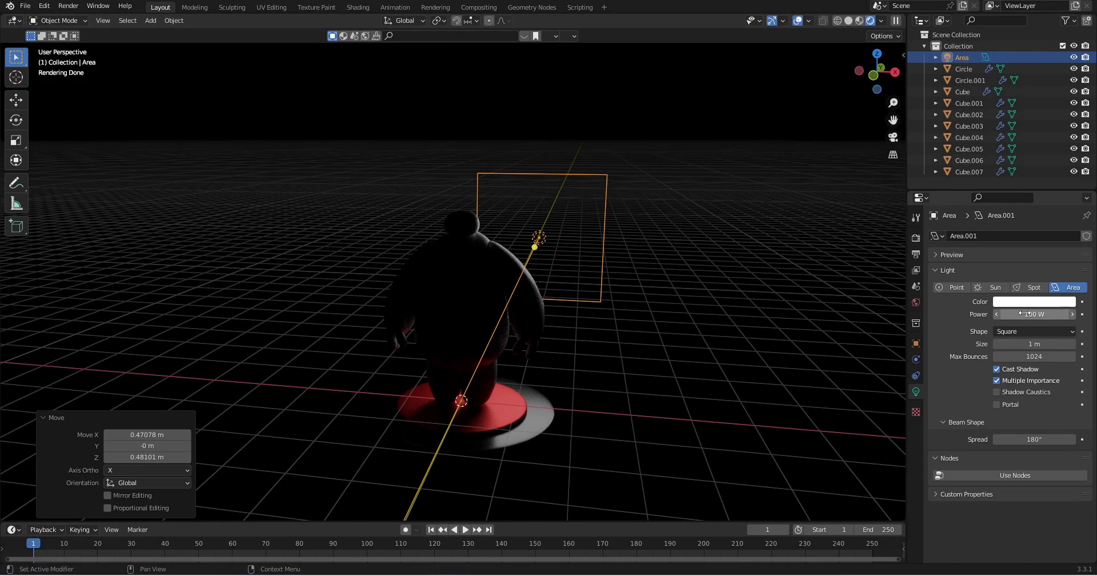
left_click_drag(1025, 310, 568, 287)
middle_click(569, 287)
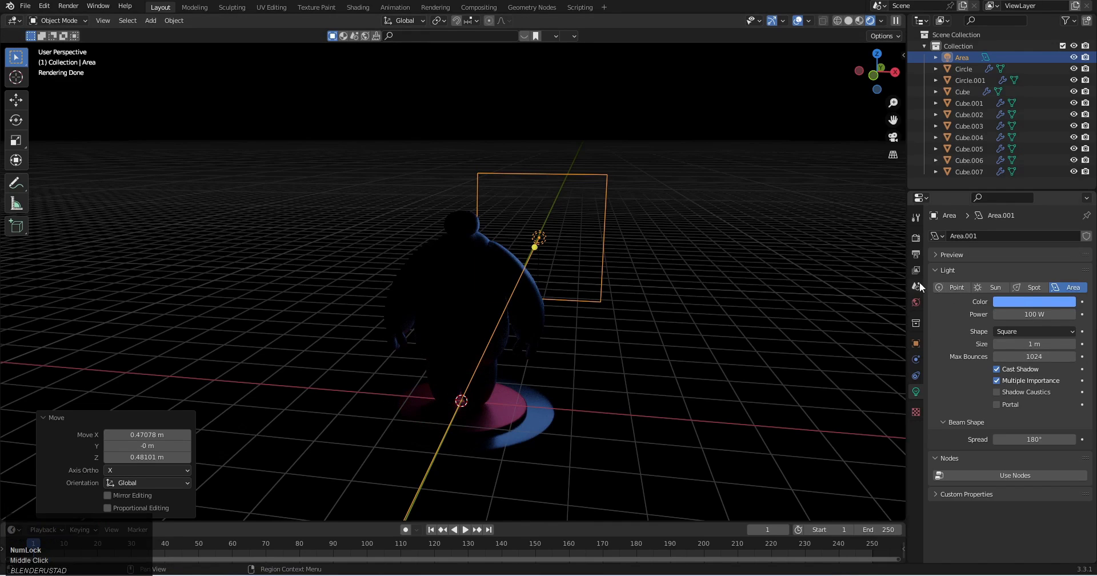
middle_click(621, 263)
scroll("up", 3)
Step: Return to the front view in Solid shading ready to add more objects
left_click(625, 271)
scroll("down", 3)
left_click(714, 286)
middle_click(521, 306)
key("1")
middle_click(505, 313)
key("z")
left_click_drag(562, 350, 523, 342)
Step: Add a camera to the scene and start positioning it
key("shift+a")
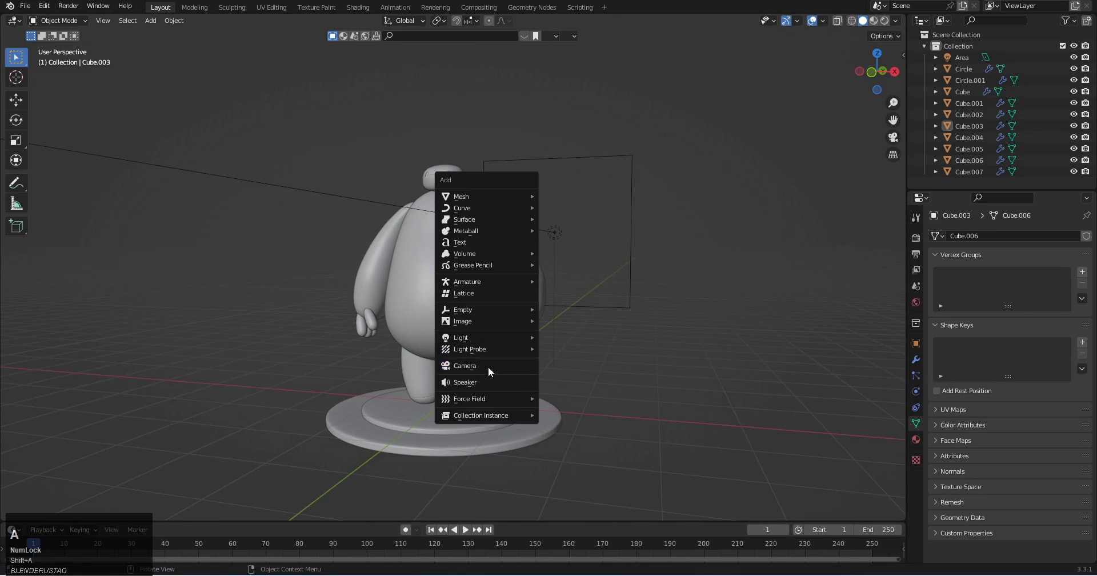
left_click(495, 367)
middle_click(476, 354)
middle_click(475, 363)
middle_click(482, 368)
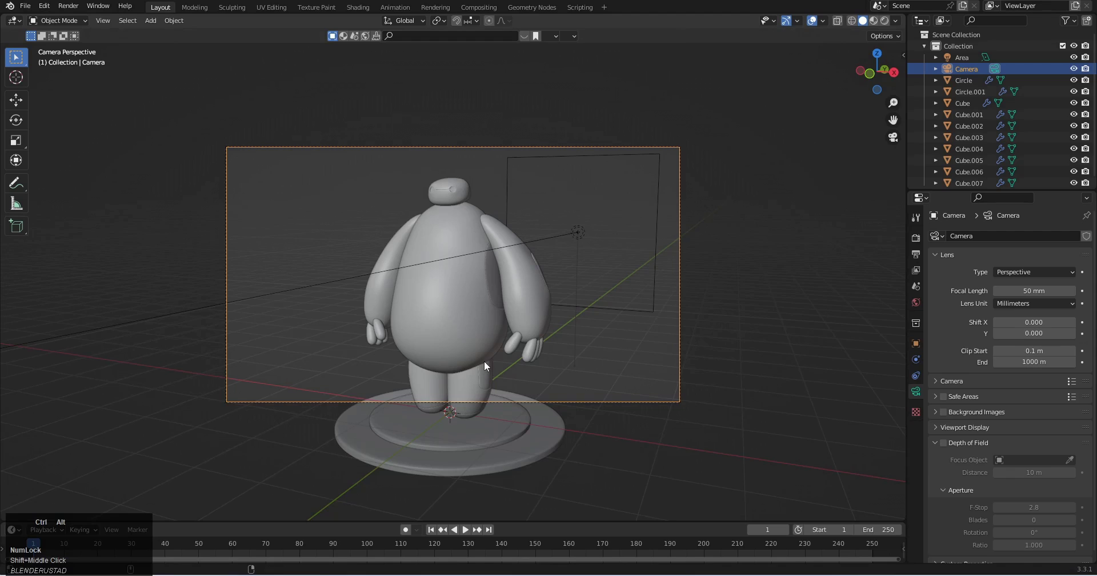
left_click_drag(919, 238, 452, 250)
key("g")
Step: Adjust output resolution and camera settings, then move the camera to frame Baymax
left_click(454, 274)
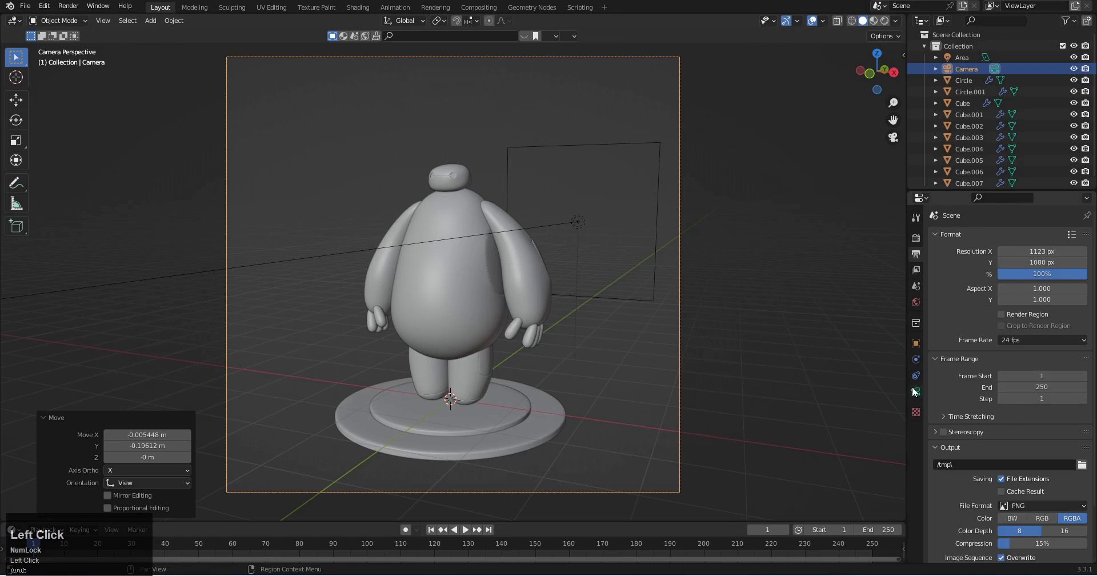
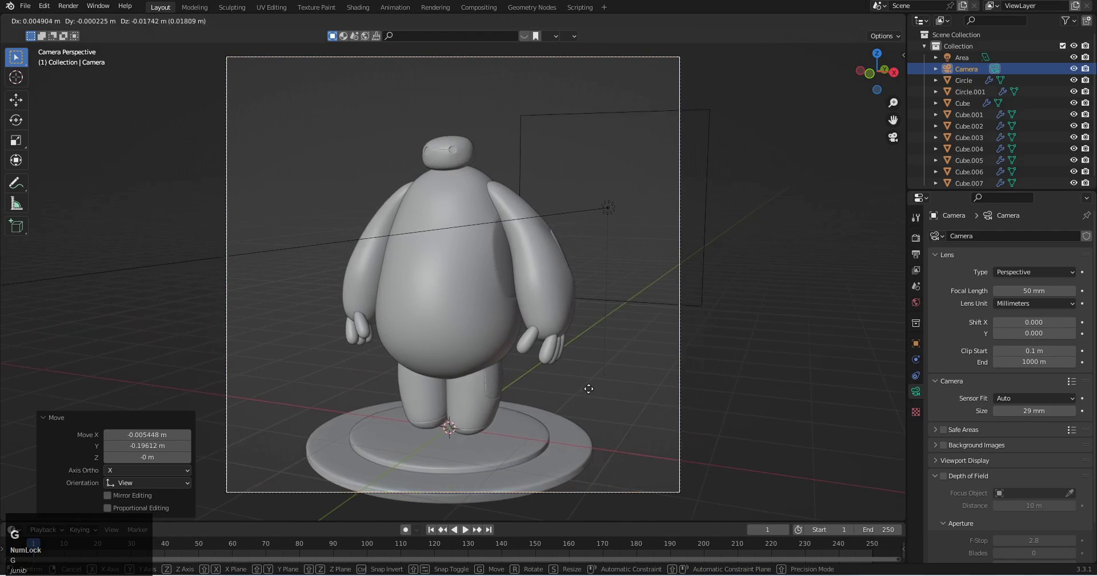
left_click(590, 428)
middle_click(556, 329)
scroll("up", 3)
key("g")
left_click(548, 363)
middle_click(537, 310)
Step: Preview the camera shot rendered, return to Solid shading and reopen the Add menu
left_click(886, 26)
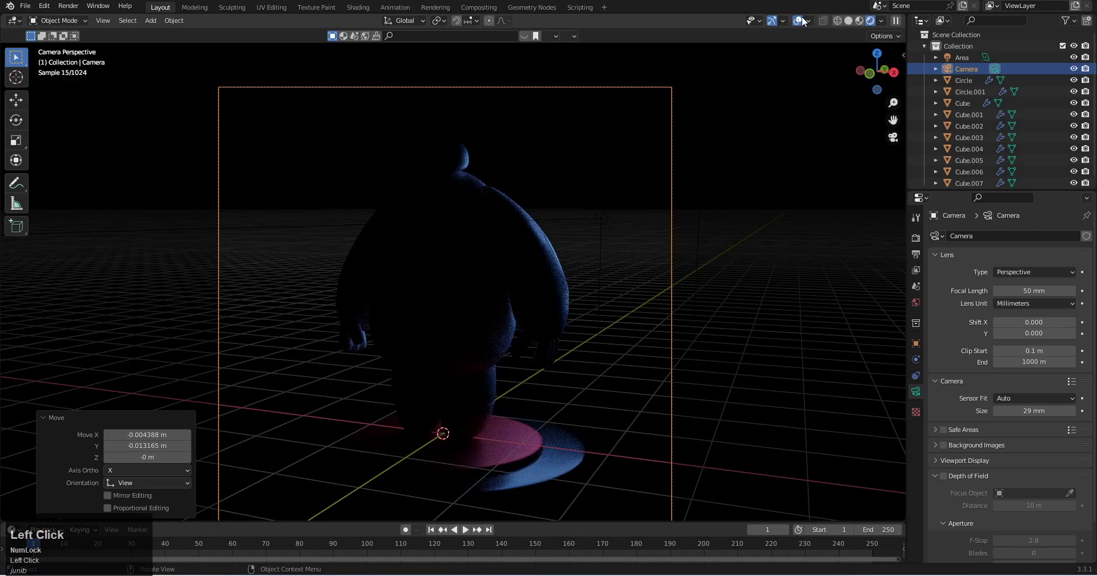
middle_click(454, 203)
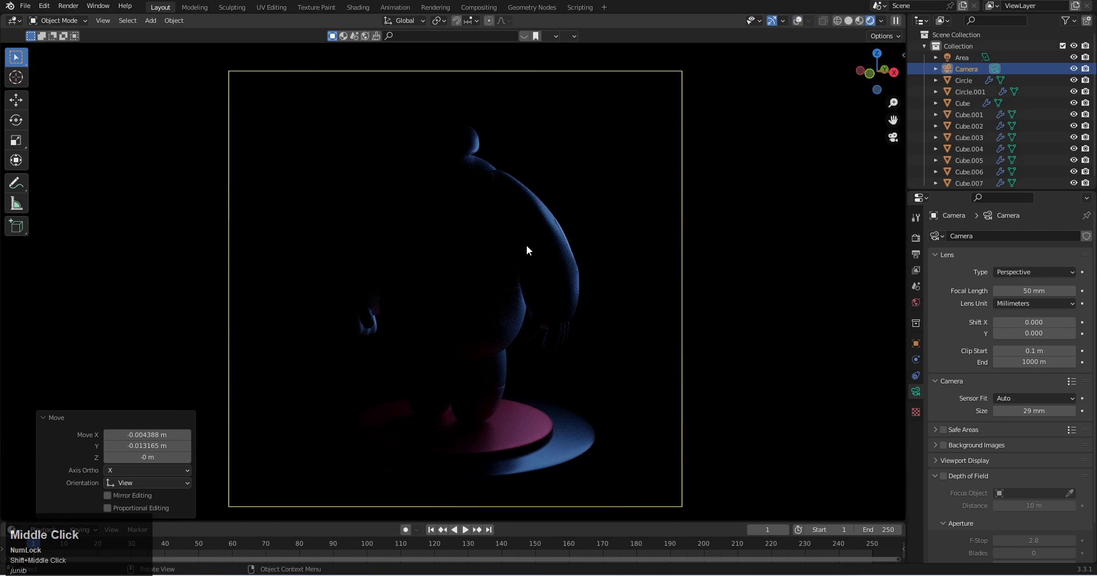
key("z")
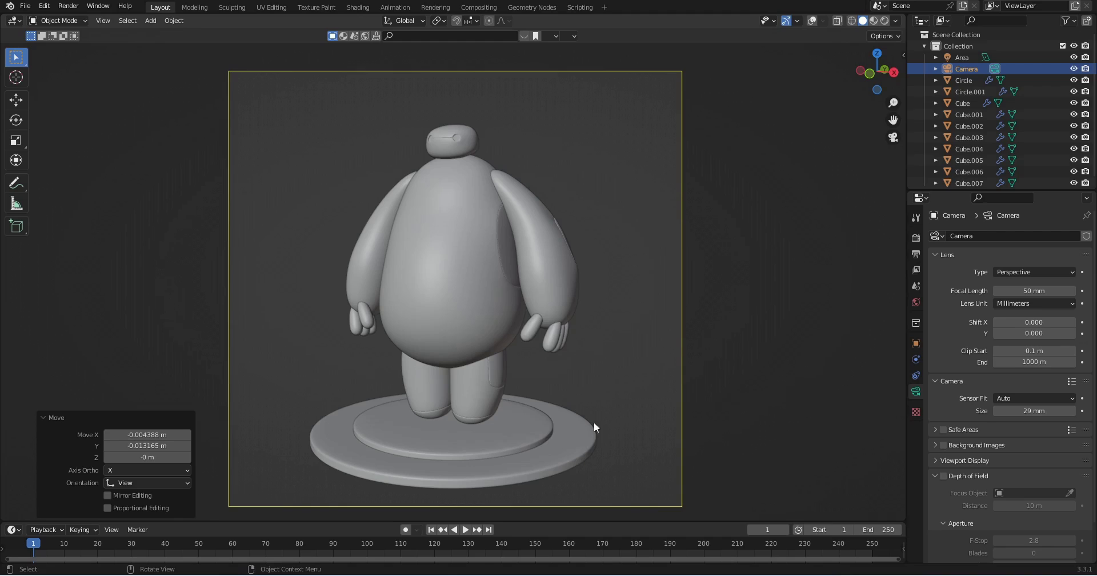
left_click(814, 28)
key("shift+a")
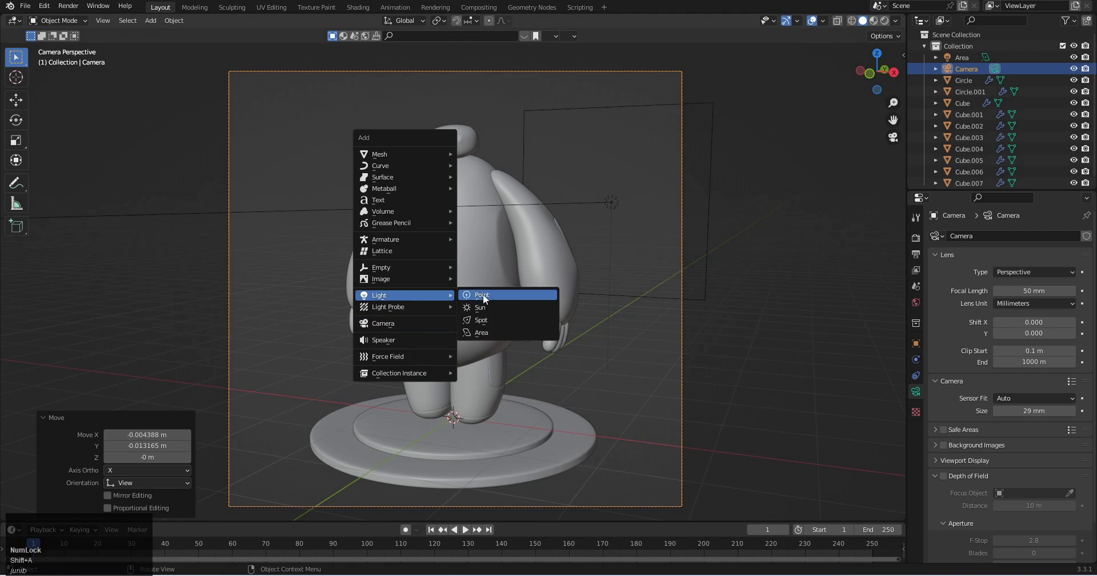
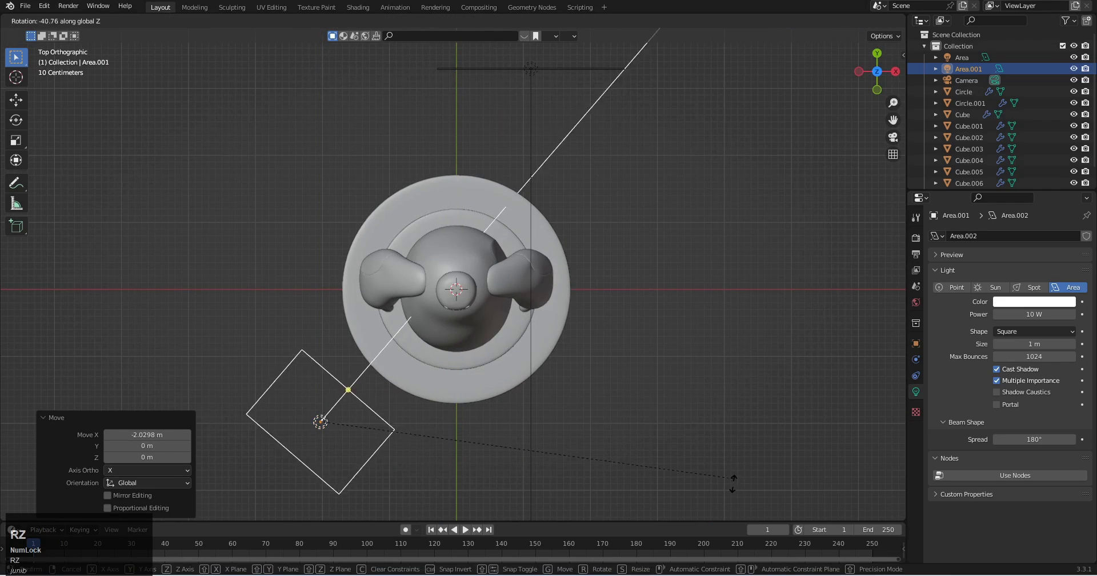
Step: Tilt the second area light and move it into place above and beside Baymax
left_click(734, 520)
middle_click(471, 420)
key("g")
left_click(410, 283)
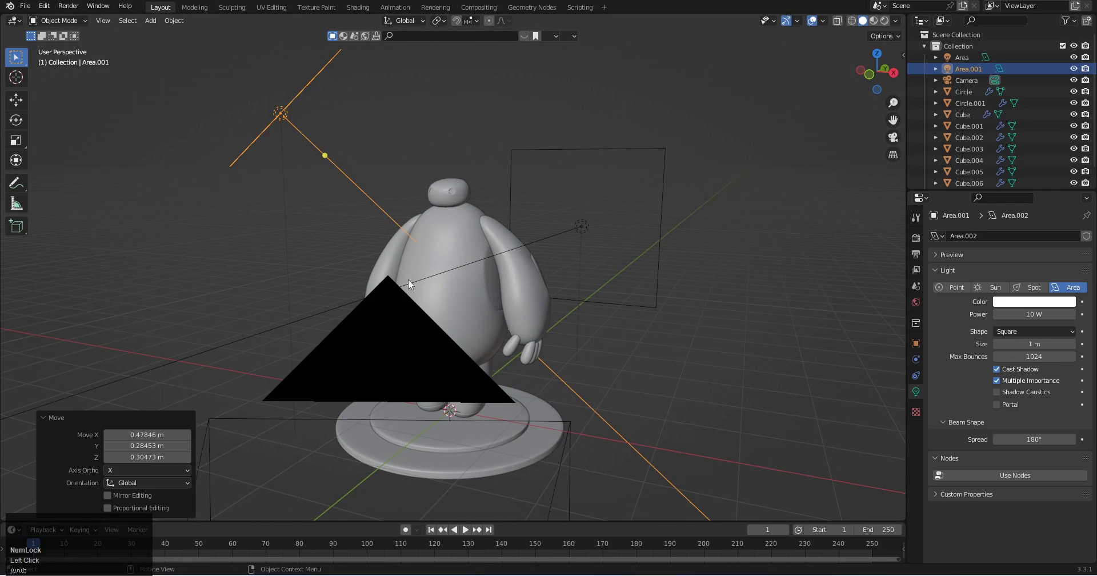
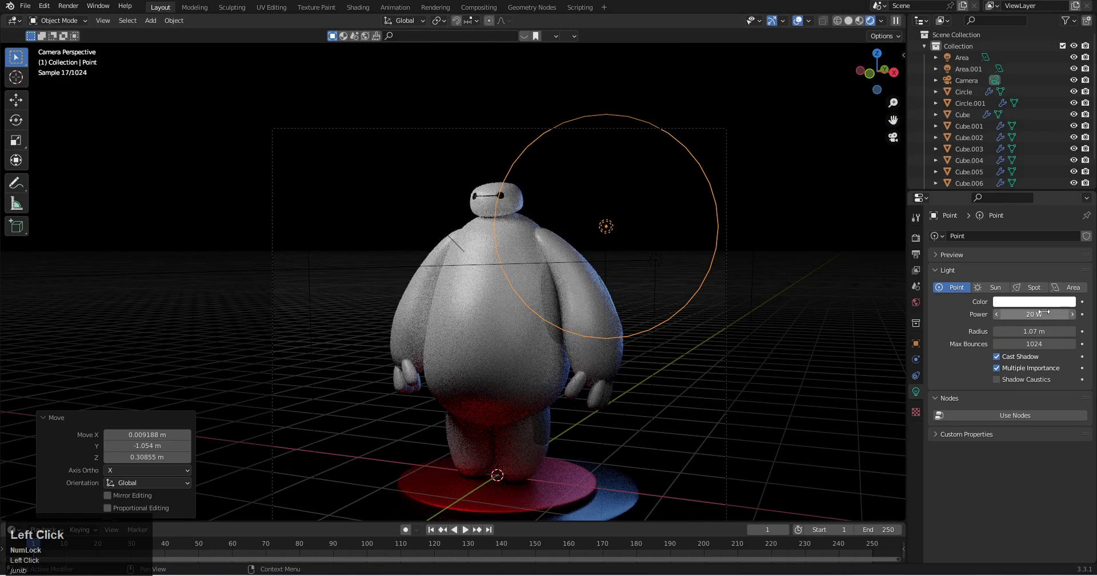
Step: Reposition the dimmed point light beside Baymax's arm, cancelling a second move
key("g")
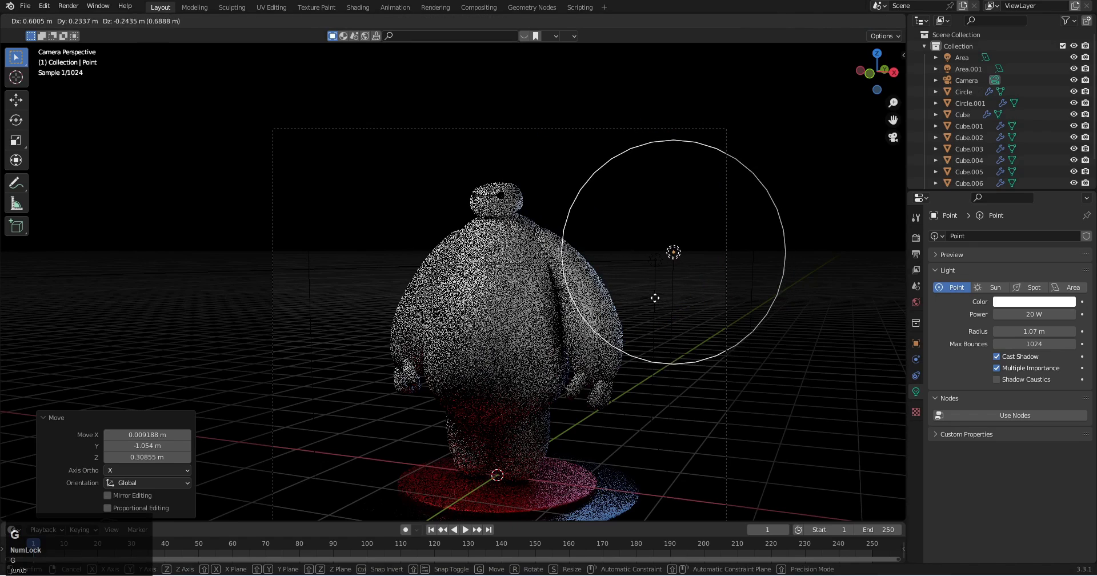
left_click(654, 301)
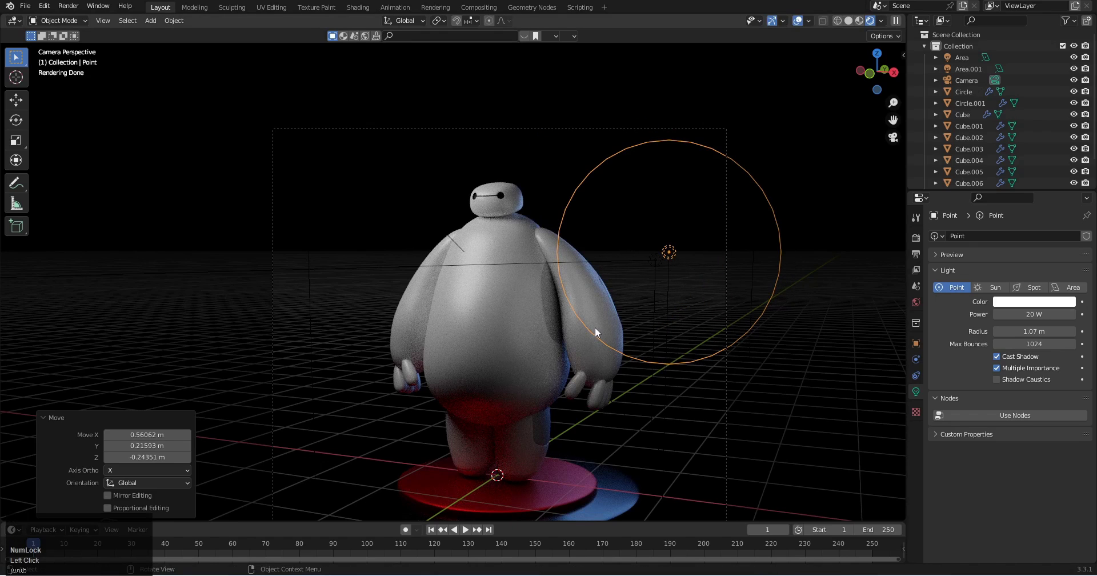
key("g")
right_click(440, 114)
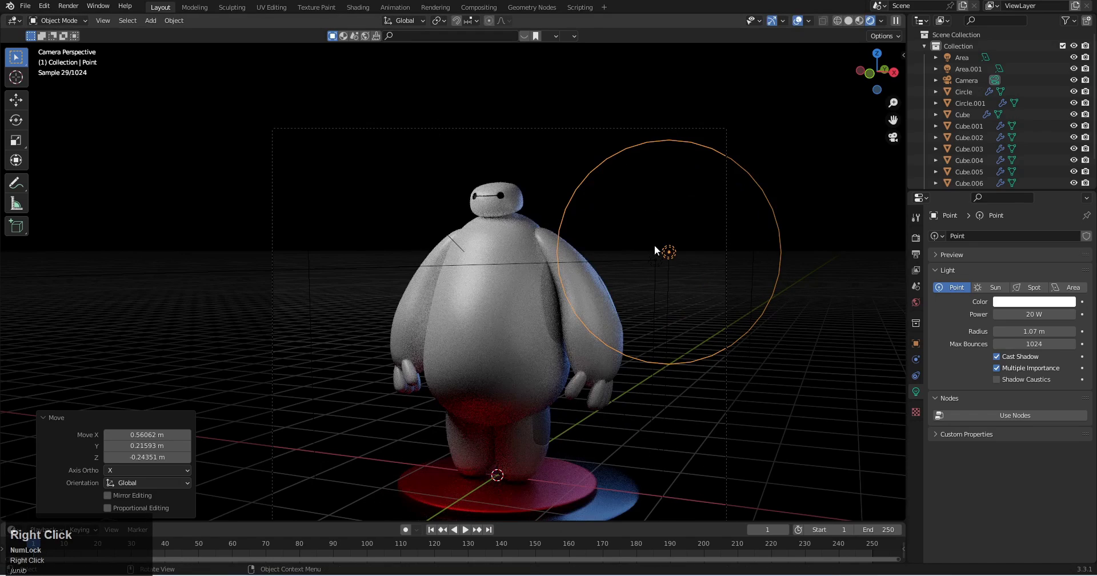
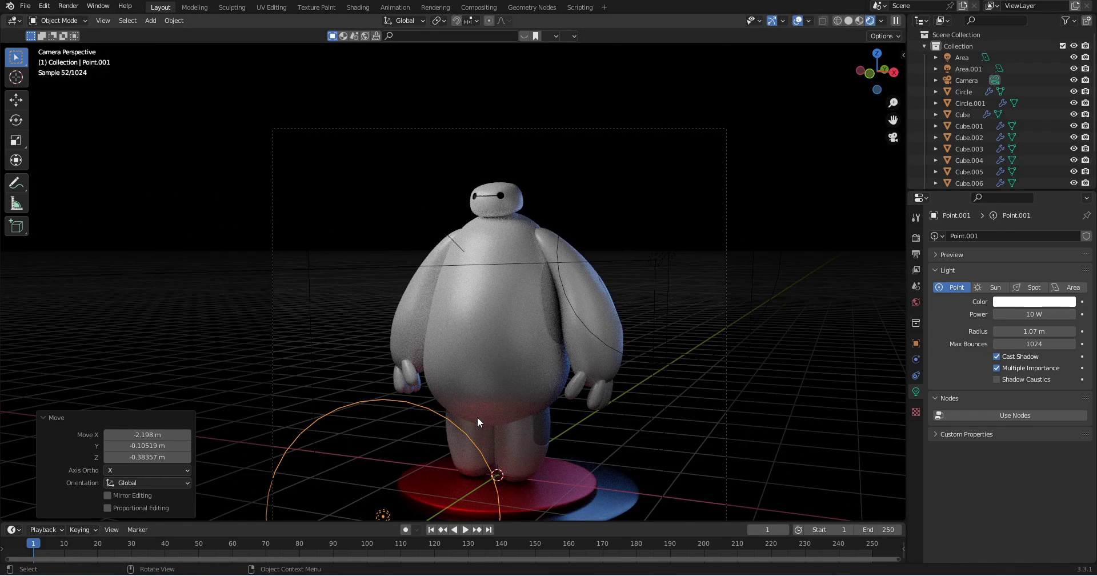
Step: Preview through the camera and move the new 10 W point light down toward the pedestal
key("z")
scroll("down", 3)
middle_click(703, 318)
left_click_drag(695, 286, 585, 231)
left_click_drag(585, 233, 575, 257)
key("g")
left_click_drag(628, 288, 373, 169)
left_click(374, 169)
Step: Nudge the second point light lower in front of Baymax, cancelling the last move
left_click_drag(558, 252, 482, 217)
key("g")
left_click_drag(488, 281, 623, 191)
left_click_drag(623, 190, 626, 243)
key("g")
right_click(596, 227)
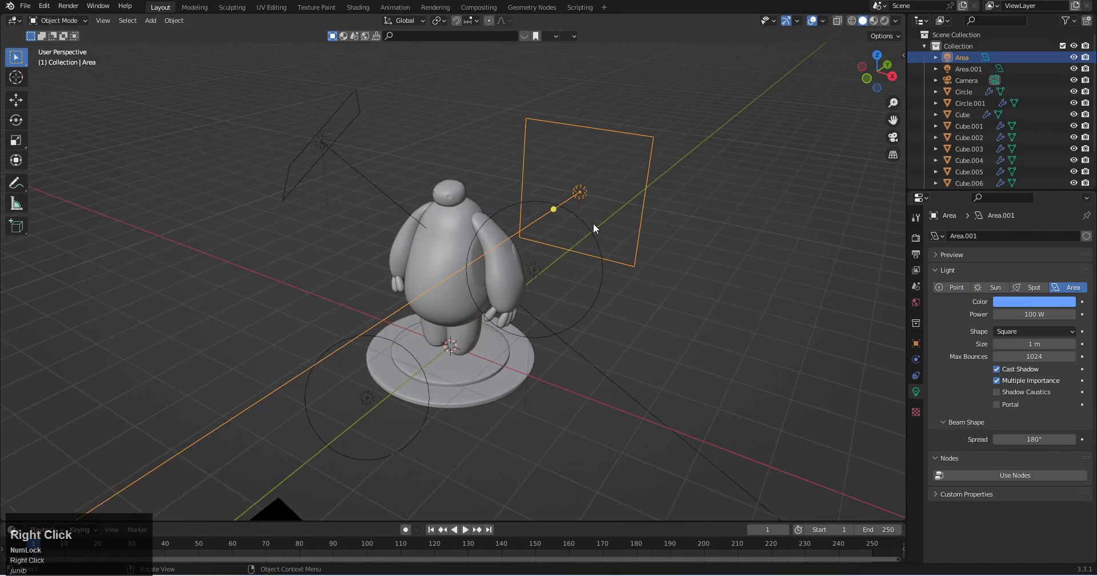
Step: Preview the lit scene in Rendered shading and check the World background is black
key("z")
middle_click(524, 177)
scroll("up", 3)
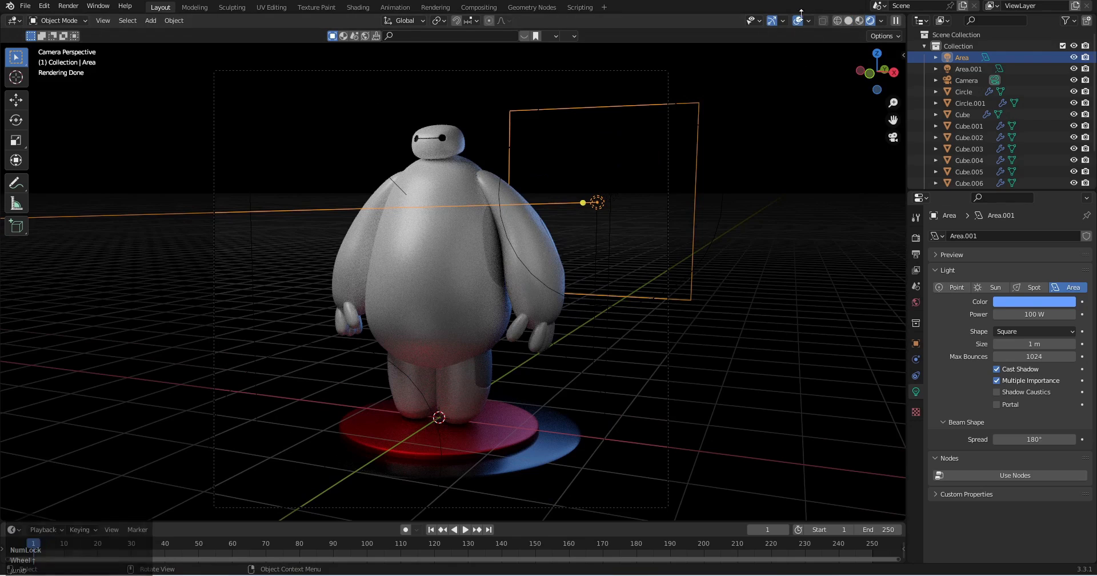
left_click_drag(802, 22, 556, 558)
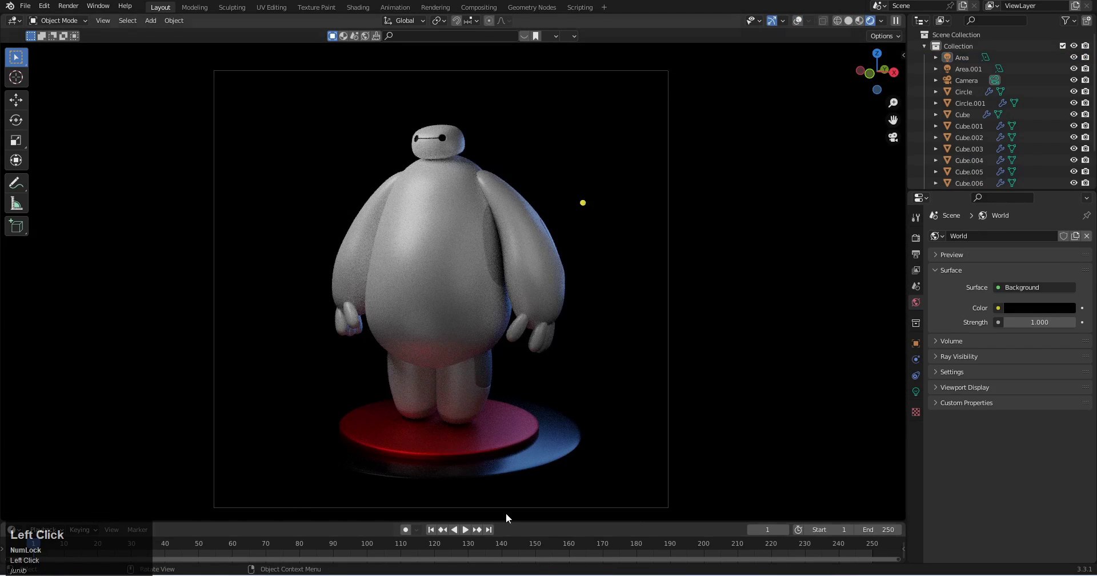
Step: Return the viewport to Solid shading ready to add a new object
key("z")
middle_click(422, 311)
left_click(818, 23)
middle_click(507, 299)
Step: Add a Plain Axes empty at the pedestal centre and scale it up
key("shift+a")
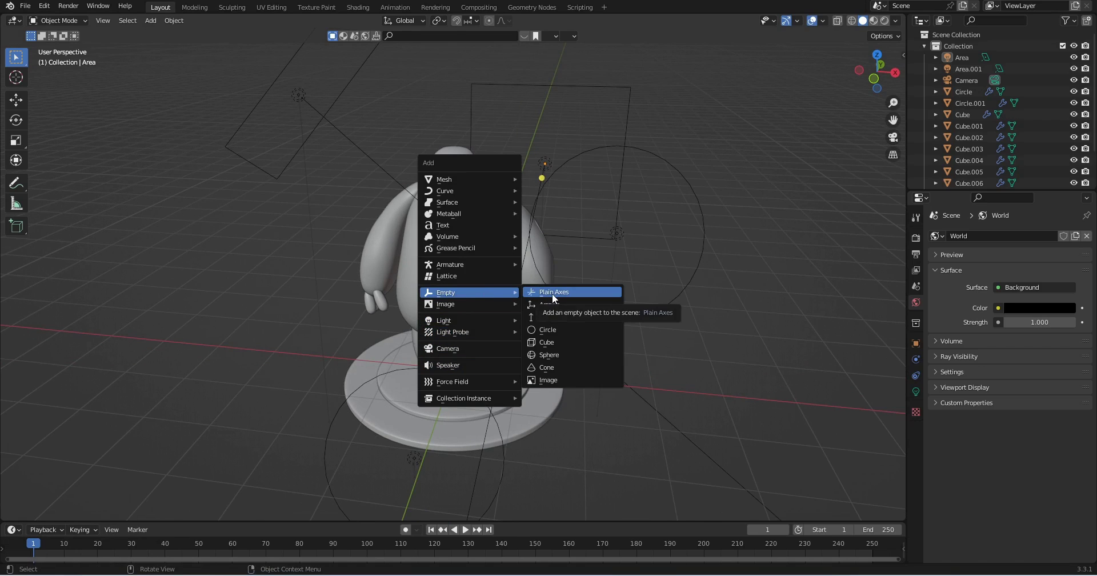
left_click(559, 296)
key("g")
right_click(514, 378)
key("s")
Step: Select every Baymax mesh part and the pedestal, then the Empty last
left_click(647, 361)
left_click_drag(521, 385, 482, 387)
left_click(475, 415)
middle_click(436, 296)
key("z")
scroll("down", 3)
scroll("up", 3)
left_click(414, 335)
middle_click(385, 308)
scroll("up", 3)
left_click(364, 319)
middle_click(388, 298)
left_click(421, 212)
middle_click(422, 246)
key("z")
middle_click(504, 339)
Step: Parent all selected parts to the Empty as Object and test-move the group
key("z")
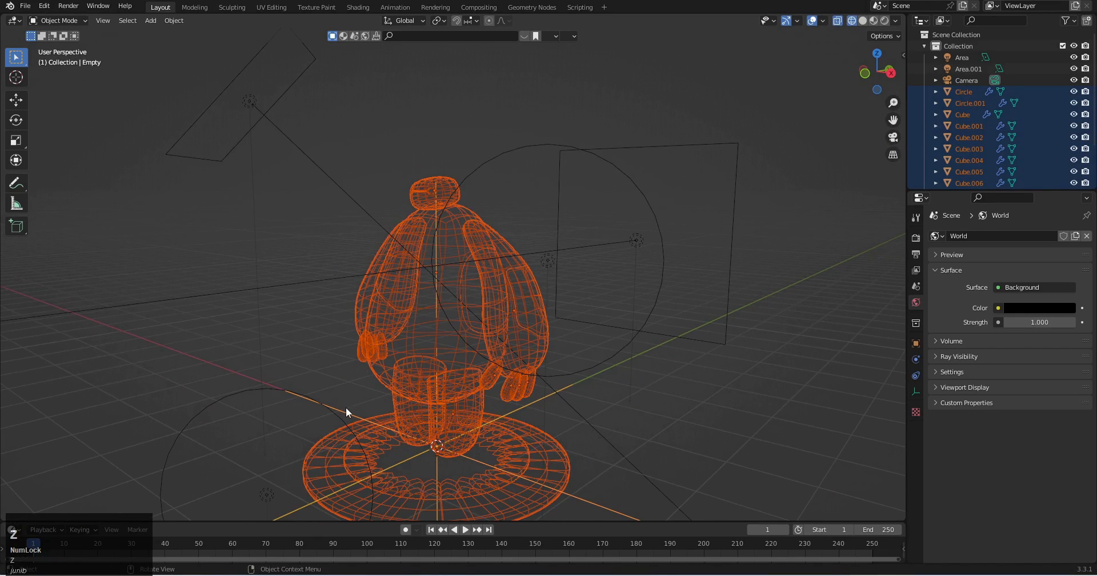
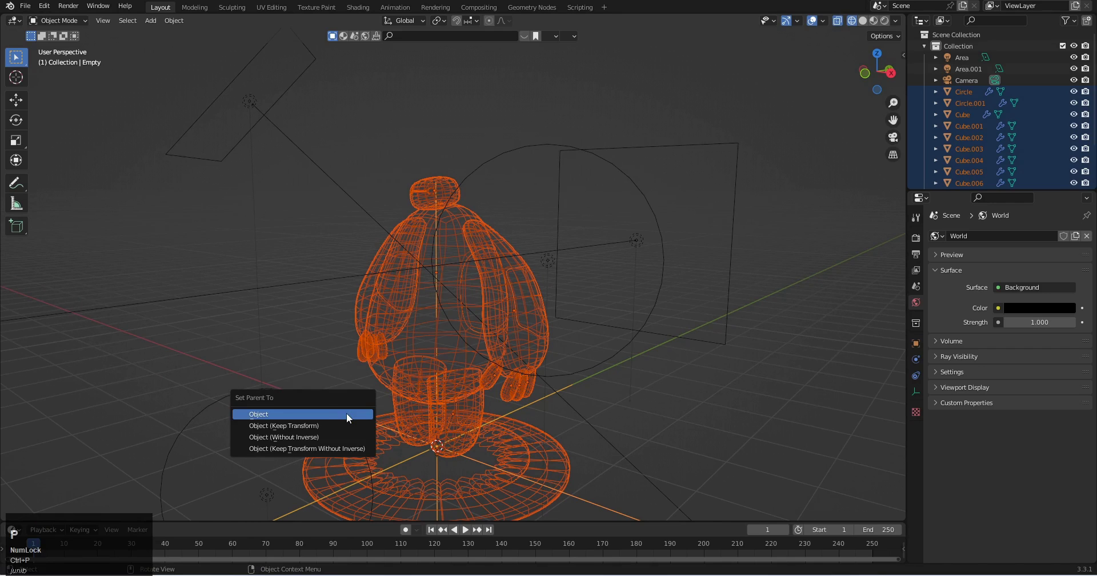
left_click(329, 423)
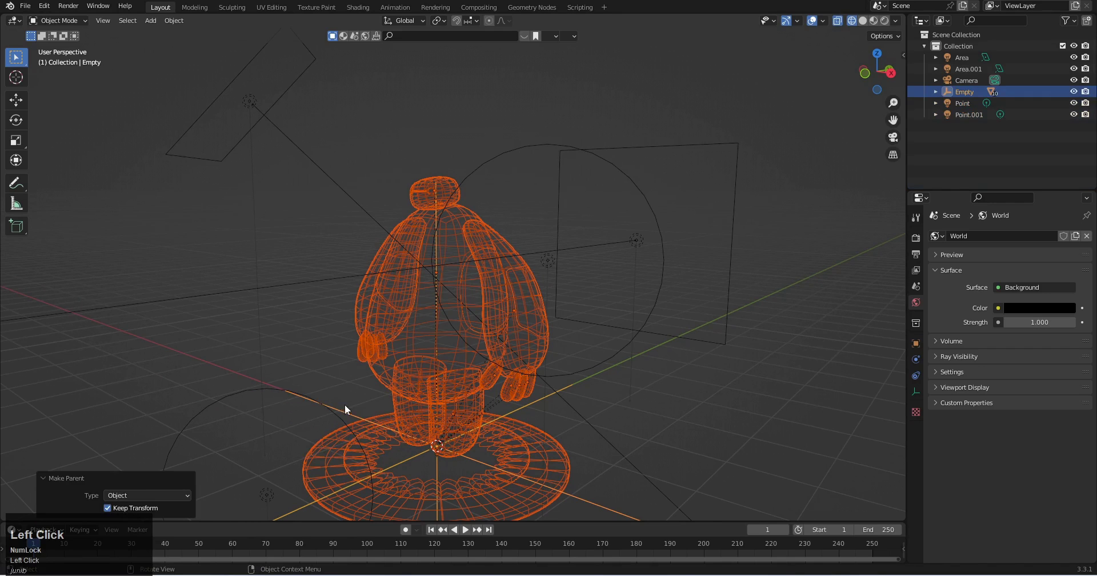
key("g")
right_click(367, 407)
key("z")
scroll("down", 3)
key("g")
right_click(433, 376)
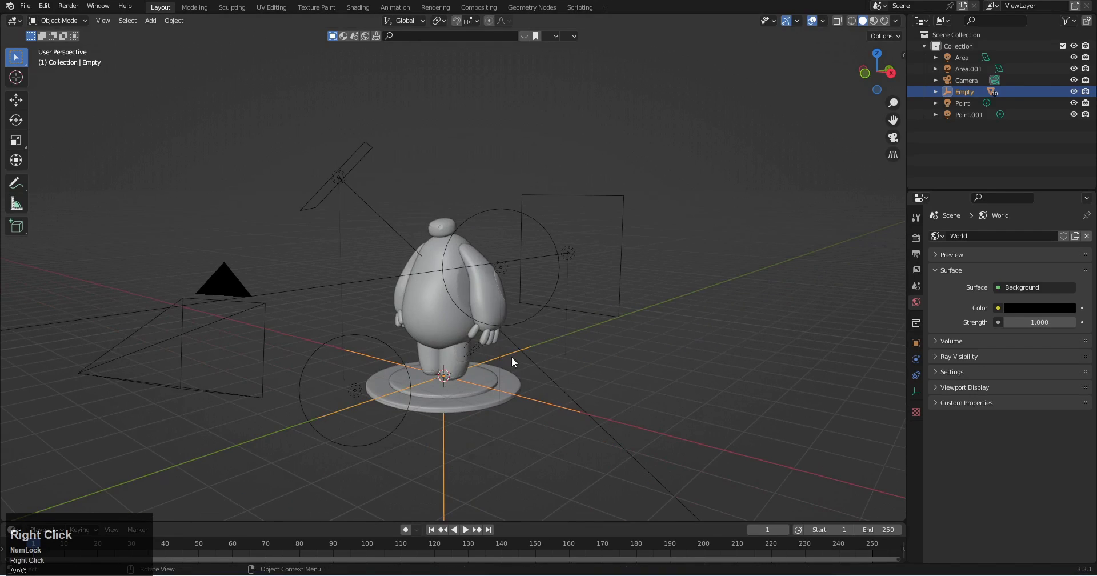
Step: Test-move and test-rotate the Empty about Z, cancelling each, to confirm the group follows
key("g")
right_click(469, 341)
key("g")
right_click(481, 327)
key("r")
key("z")
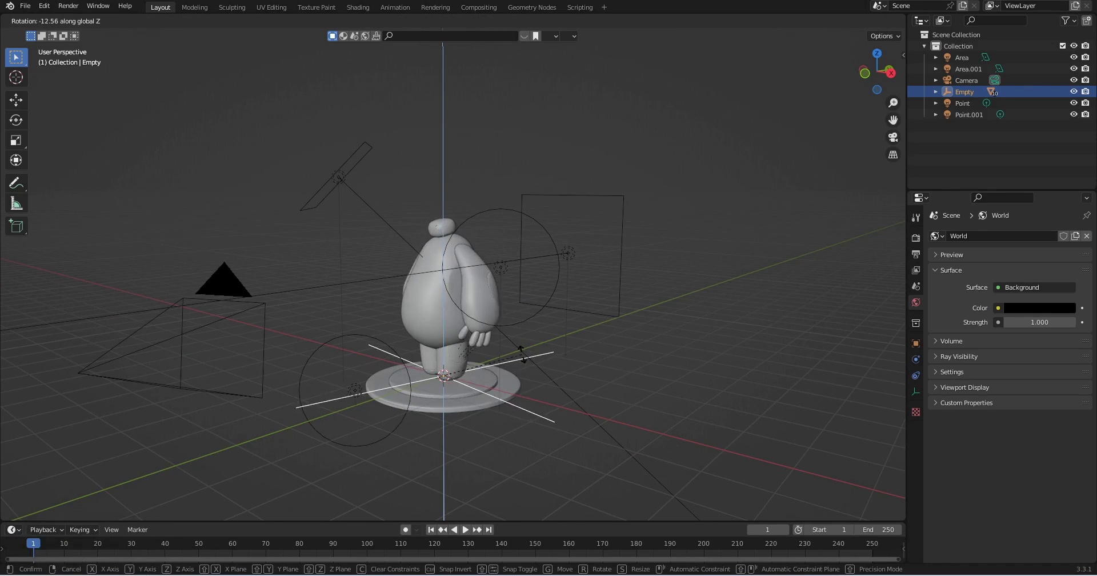
right_click(505, 384)
middle_click(493, 343)
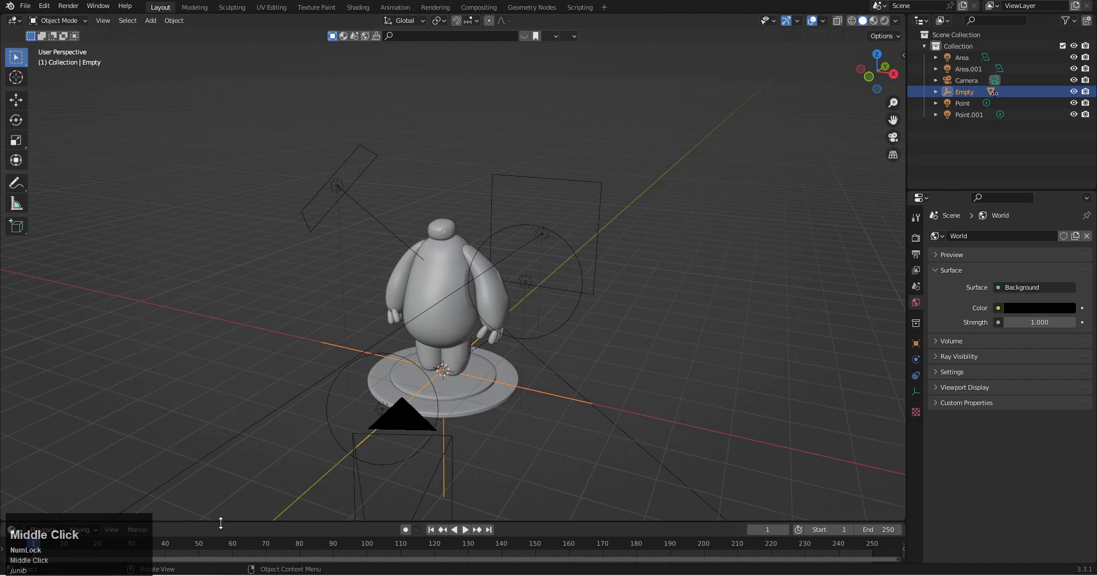
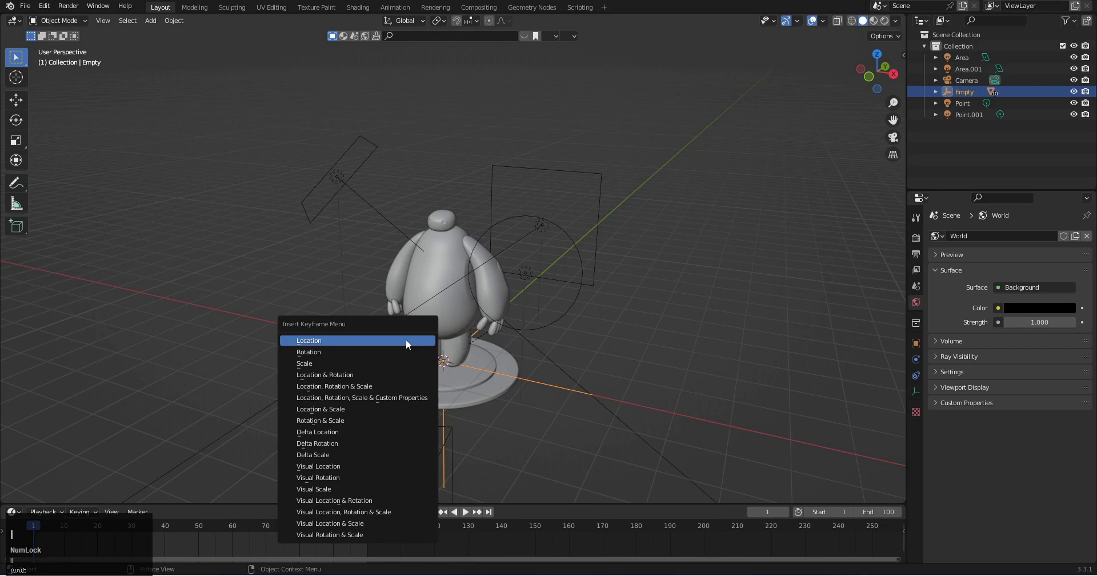
Step: At frame 100 spin the Empty 360° about Z and keyframe its rotation
left_click_drag(360, 359, 557, 350)
key("r")
key("z")
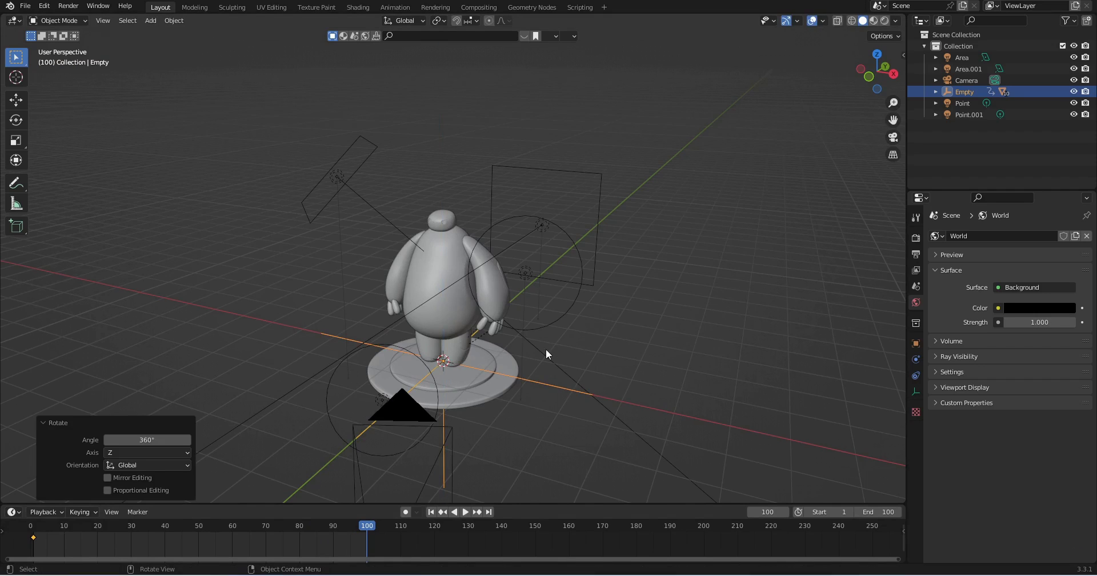
key("i")
Step: Scrub the timeline and play the 100-frame turntable to check the spin
left_click_drag(549, 352, 760, 344)
key("space")
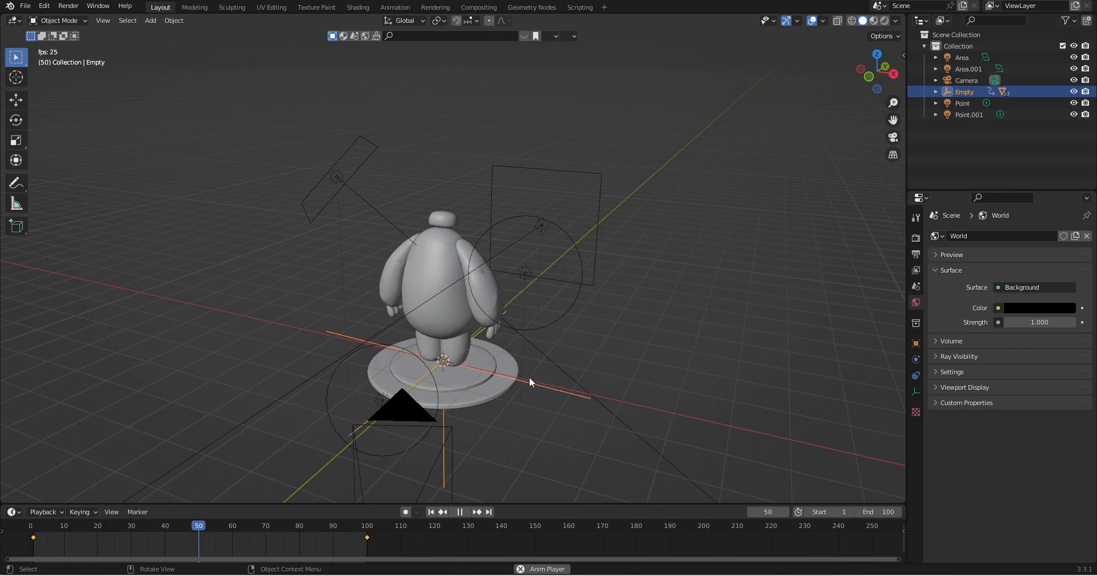
key("space")
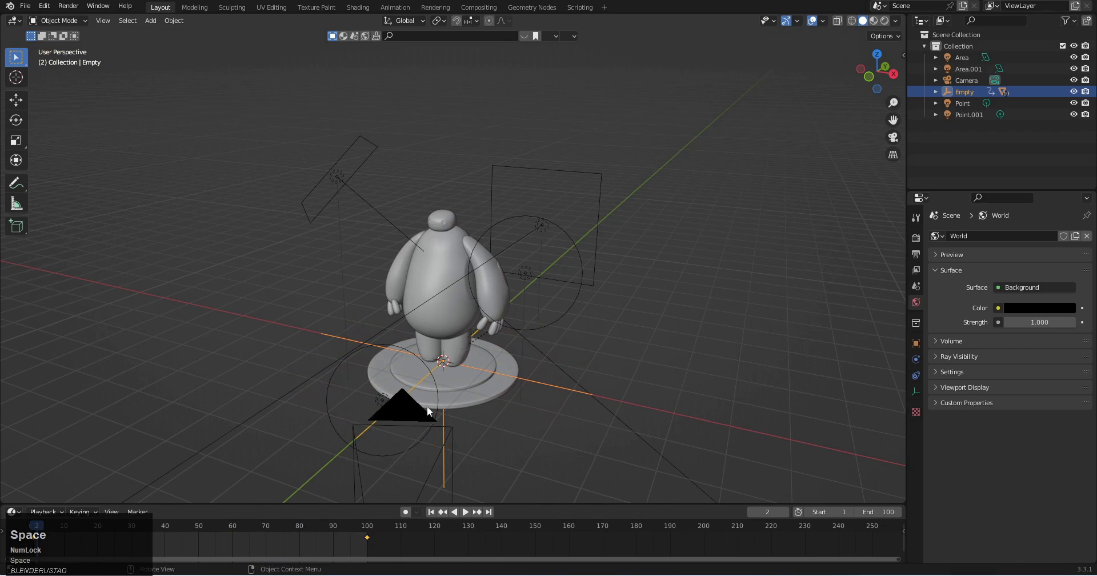
Step: In the Graph Editor select all the Empty's rotation keys and set Linear interpolation
left_click_drag(42, 527, 405, 11)
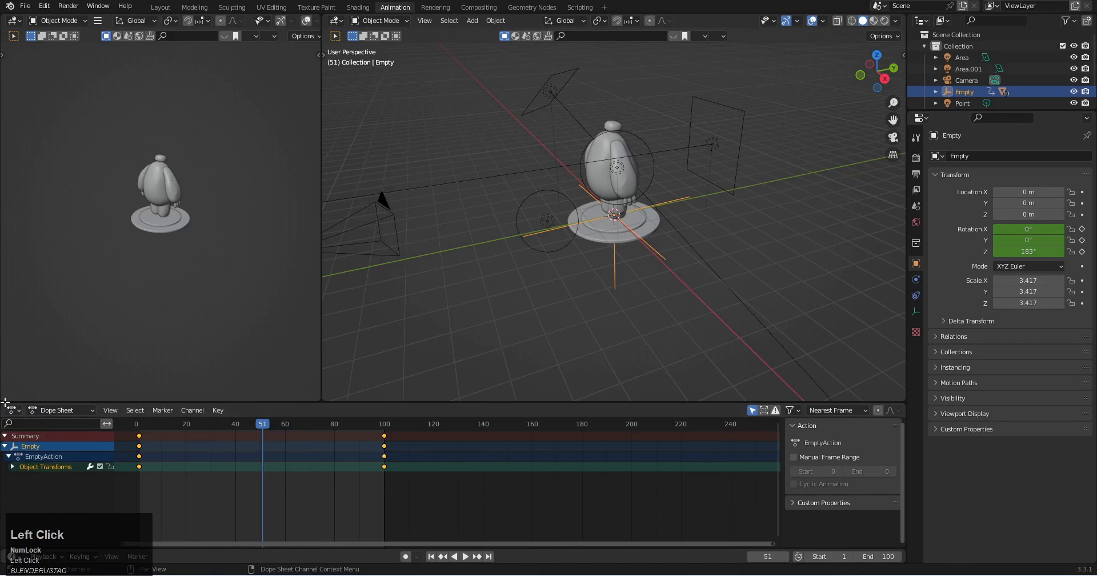
scroll("down", 3)
key("ctrl+a")
scroll("down", 3)
middle_click(412, 468)
key("a")
type("av")
left_click(356, 538)
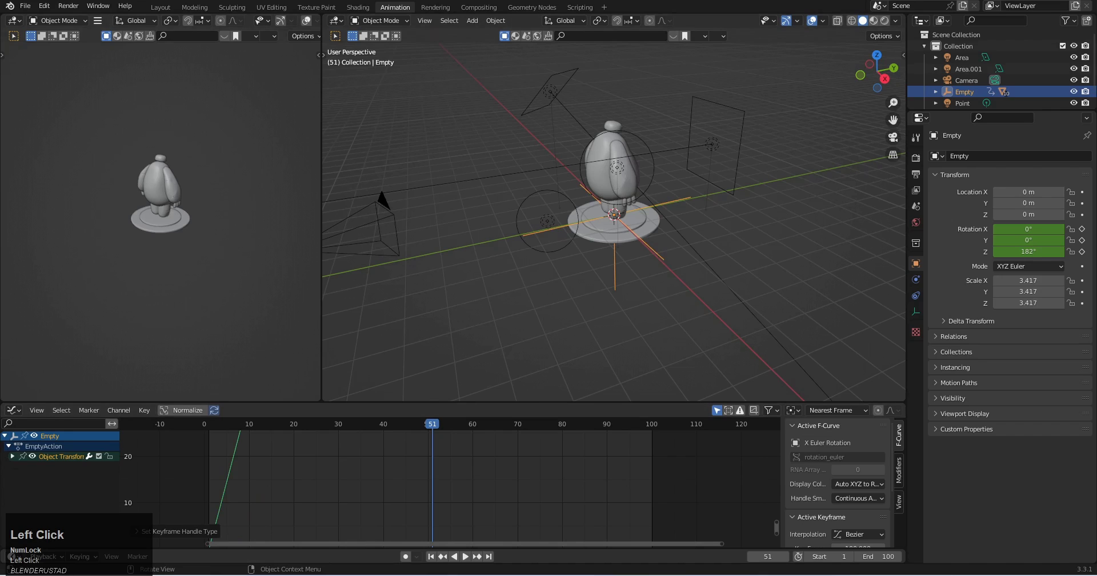
Step: Play the steady turntable in camera view, then bring up the render Output properties
key("space")
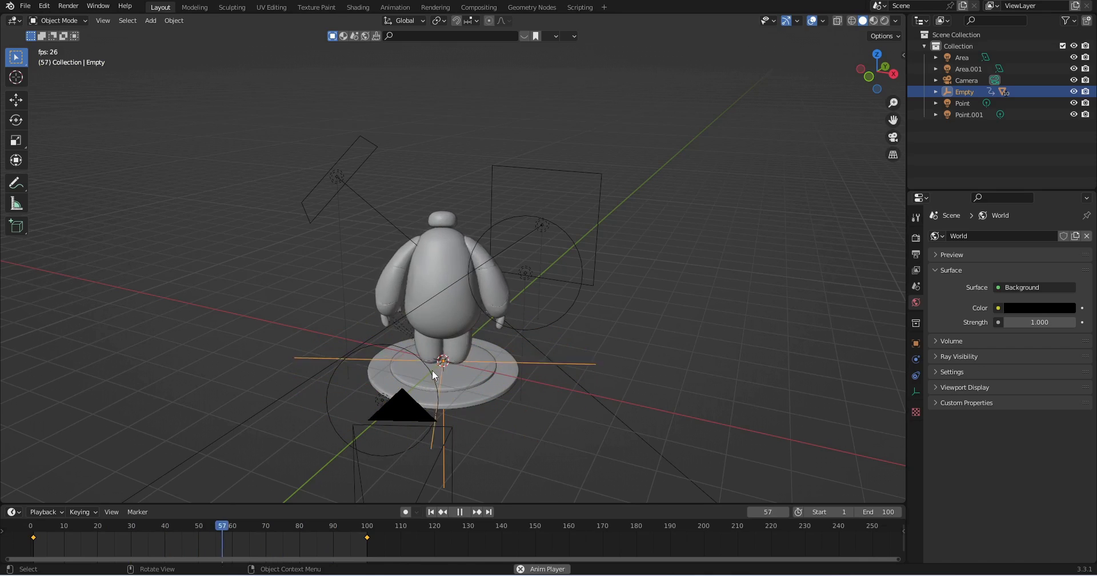
key("space")
key("z")
left_click(922, 261)
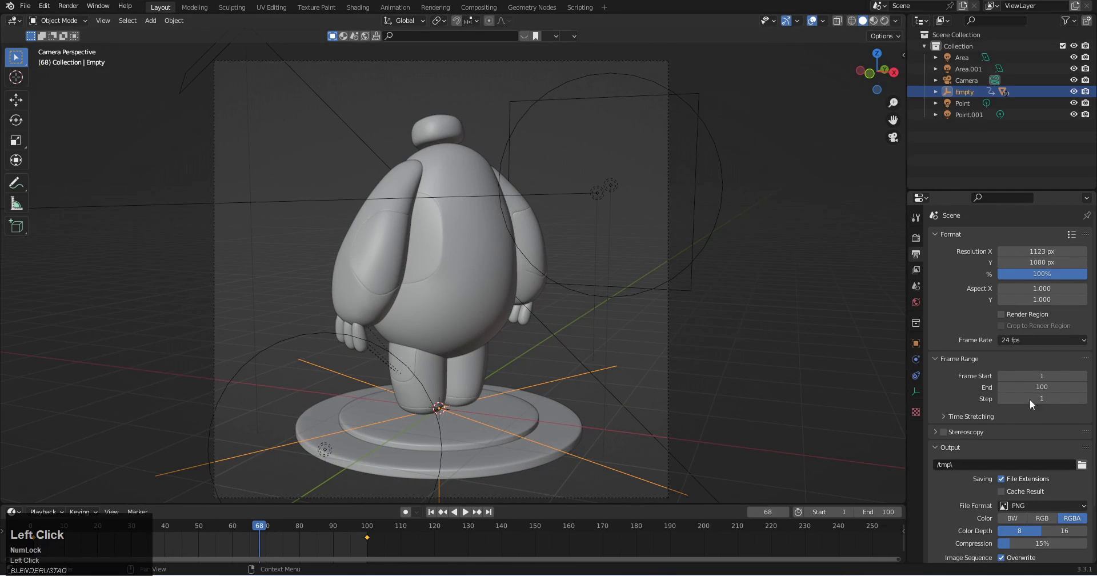